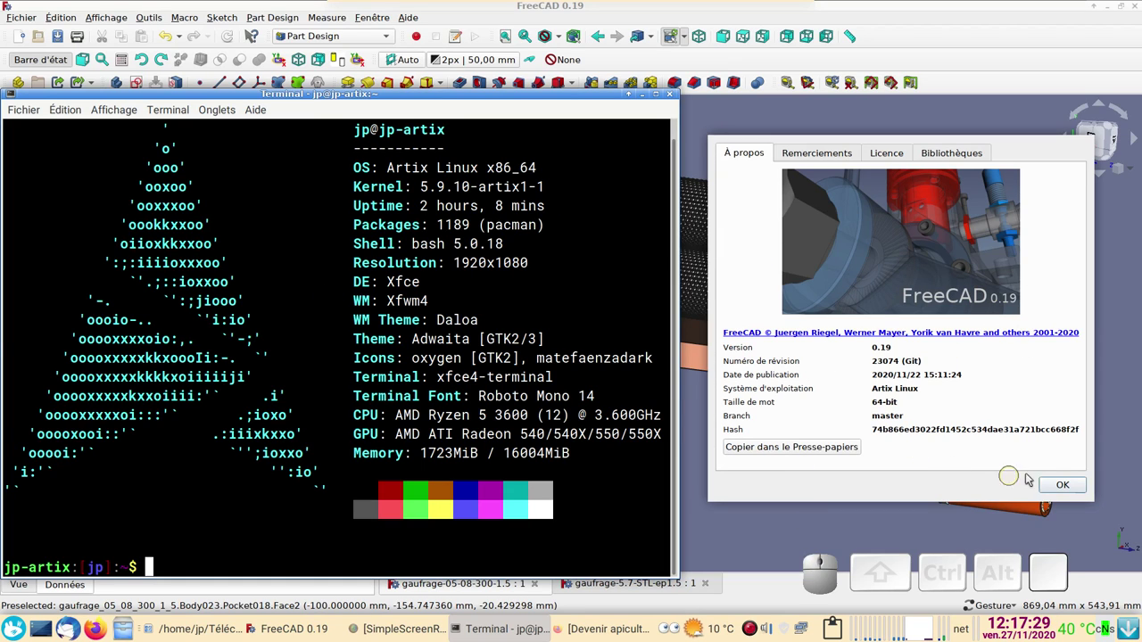
# - Dismiss the About FreeCAD dialog to return to the embossing machine model
pyautogui.click(1074, 490)
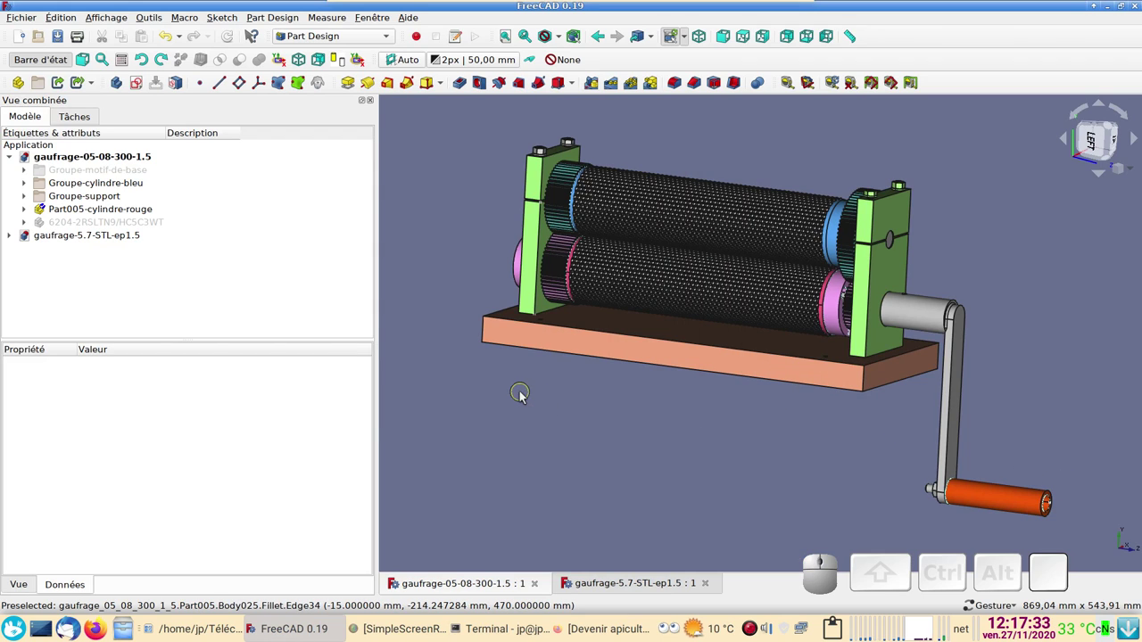
pyautogui.moveTo(497, 381); pyautogui.dragTo(634, 382)
pyautogui.scroll(3)
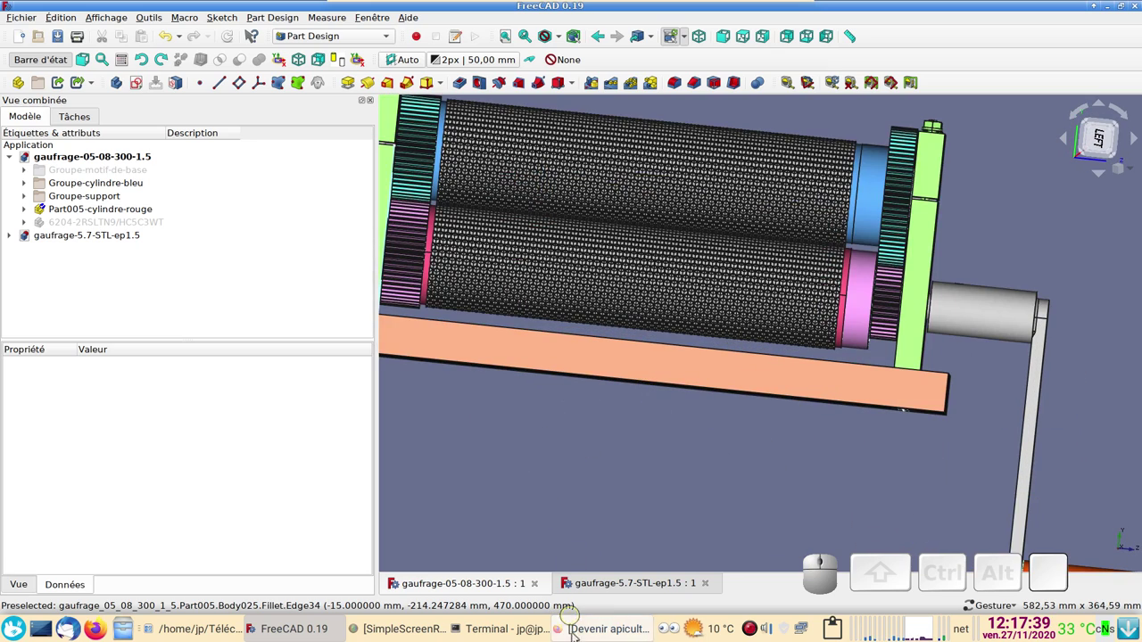
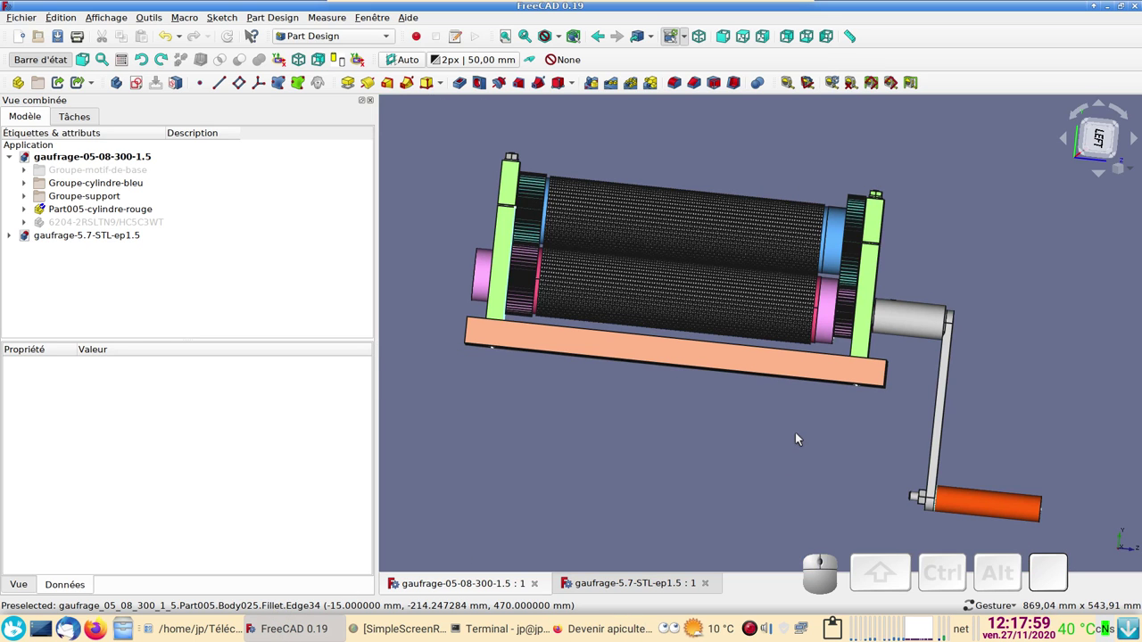
pyautogui.moveTo(826, 427); pyautogui.dragTo(729, 439)
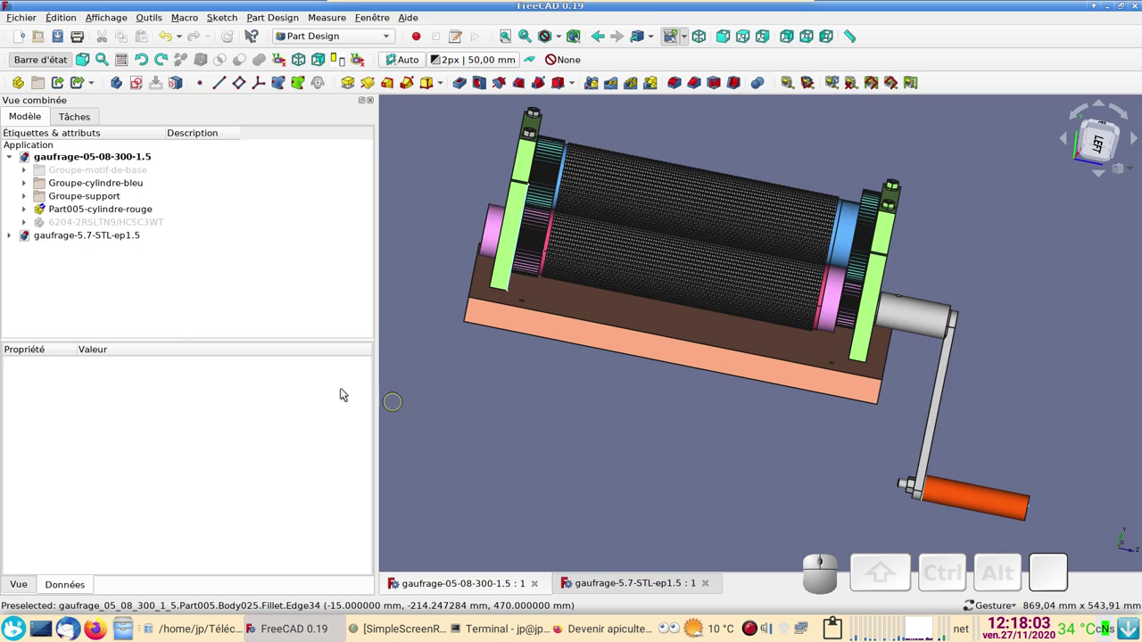
# - Hide the blue roller group, the support group and the red roller part
pyautogui.click(66, 183)
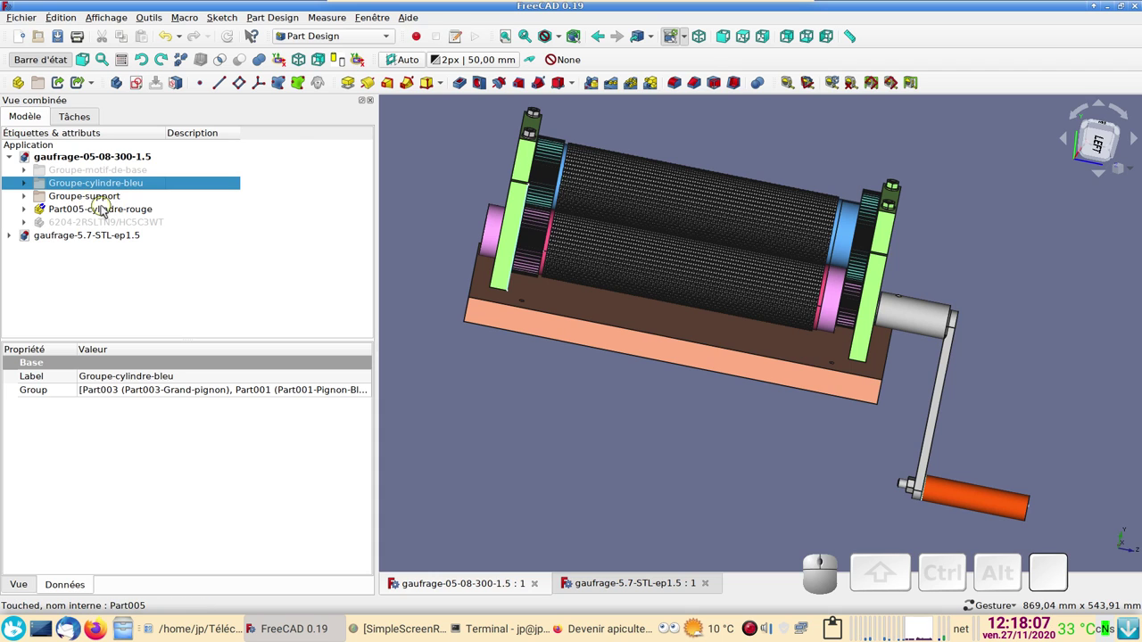
pyautogui.press('space')
pyautogui.click(99, 200)
pyautogui.press('space')
pyautogui.click(89, 208)
pyautogui.press('space')
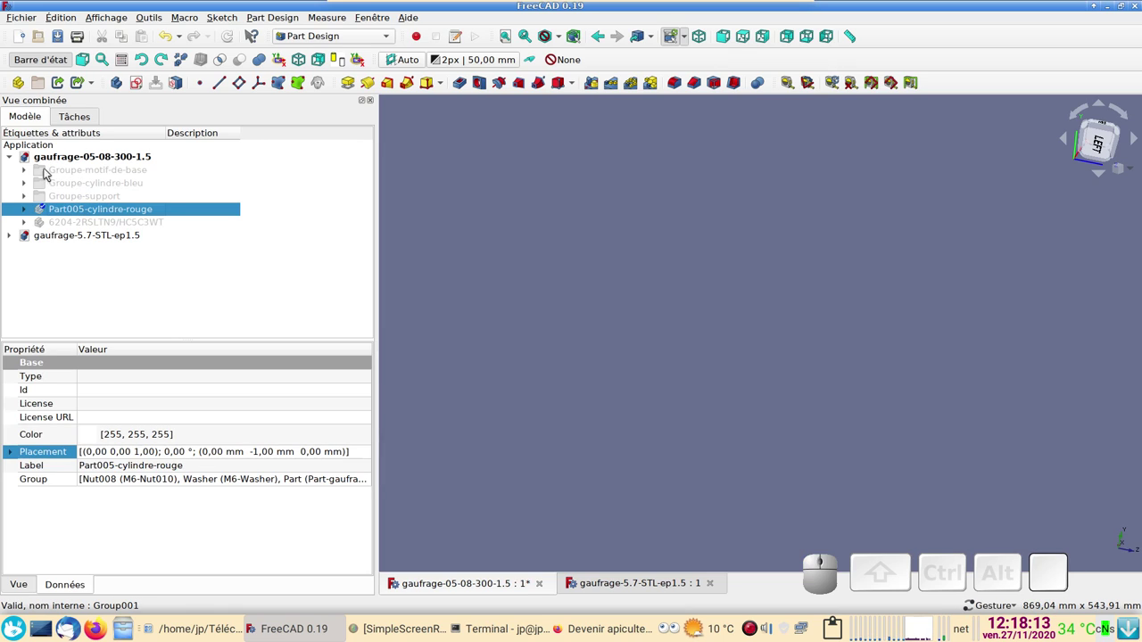
# - Show the Groupe-motif-de-base element alone and inspect it closely from both sides
pyautogui.click(26, 170)
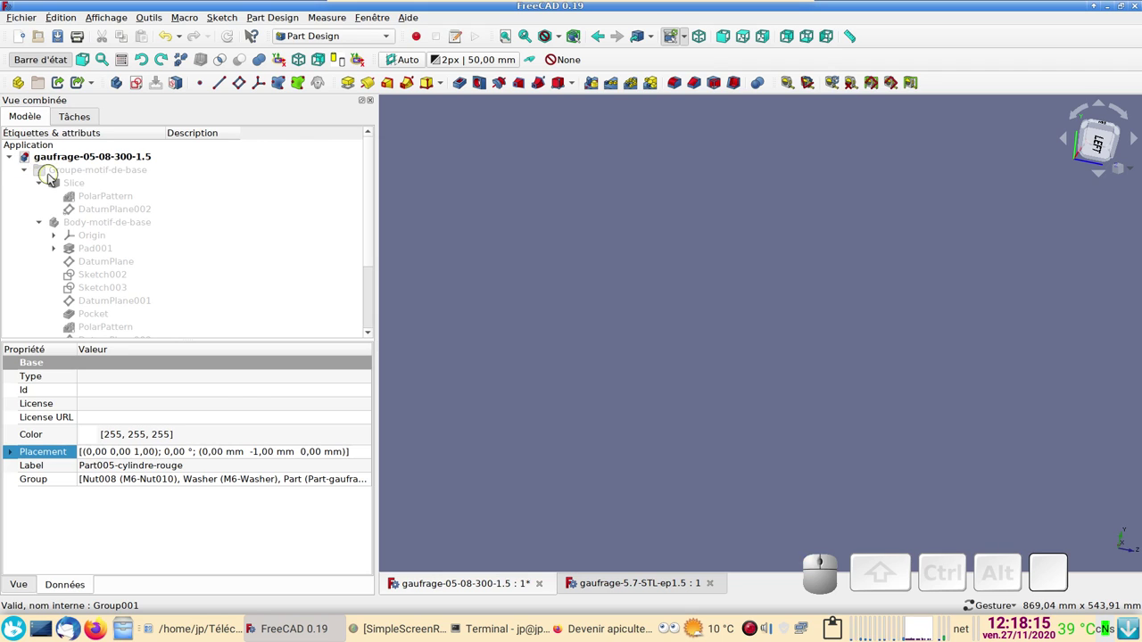
pyautogui.click(55, 178)
pyautogui.press('space')
pyautogui.moveTo(664, 261); pyautogui.dragTo(792, 418)
pyautogui.scroll(3)
pyautogui.moveTo(697, 373); pyautogui.dragTo(800, 391)
pyautogui.scroll(3)
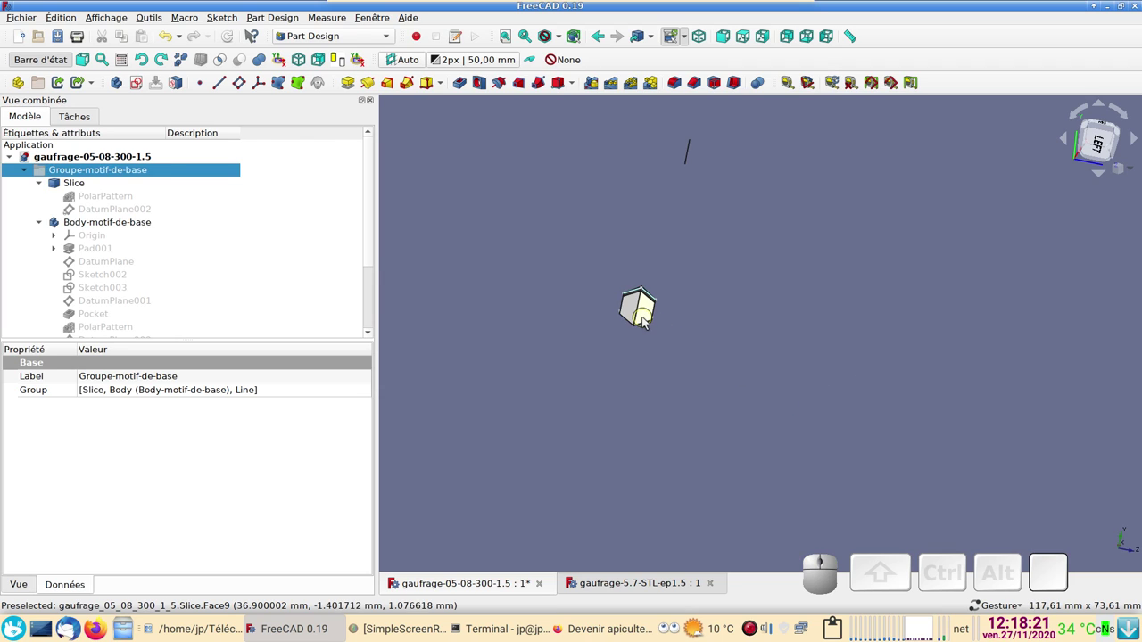
pyautogui.middleClick(646, 322)
pyautogui.moveTo(965, 405); pyautogui.dragTo(618, 313)
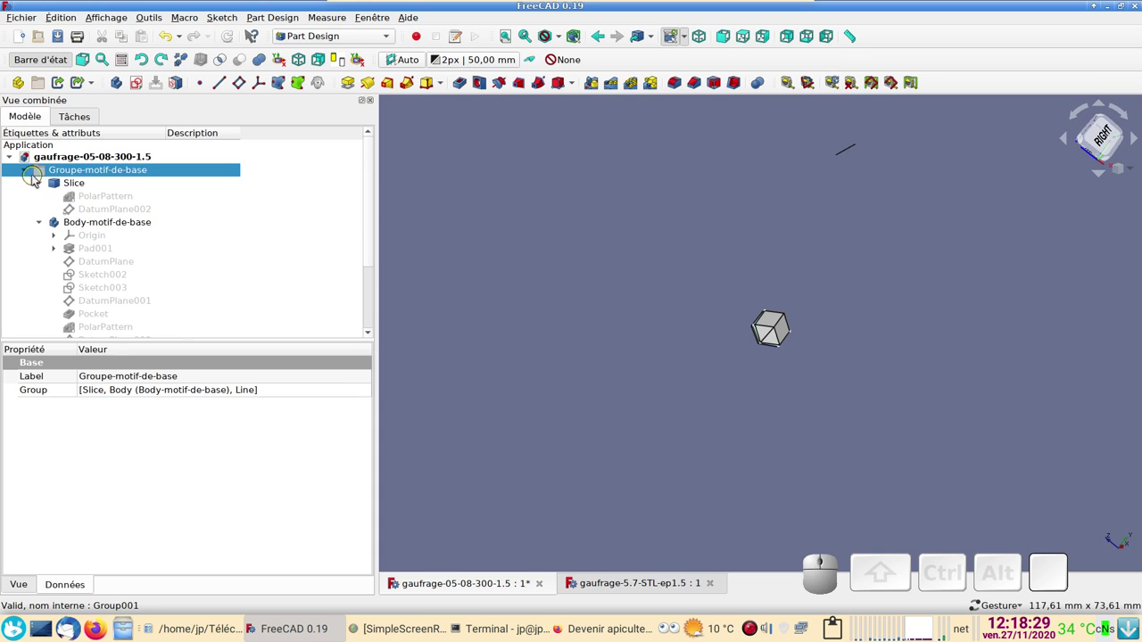
pyautogui.click(26, 174)
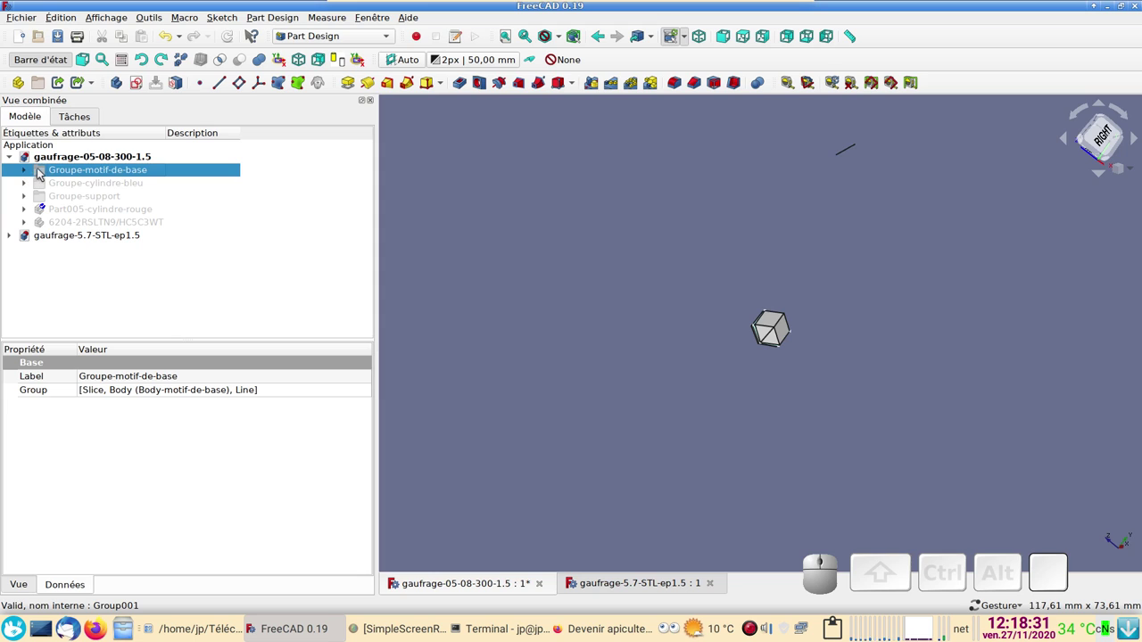
# - Expand the motif body and show its hexagonal Pad001 prism on its own
pyautogui.click(27, 174)
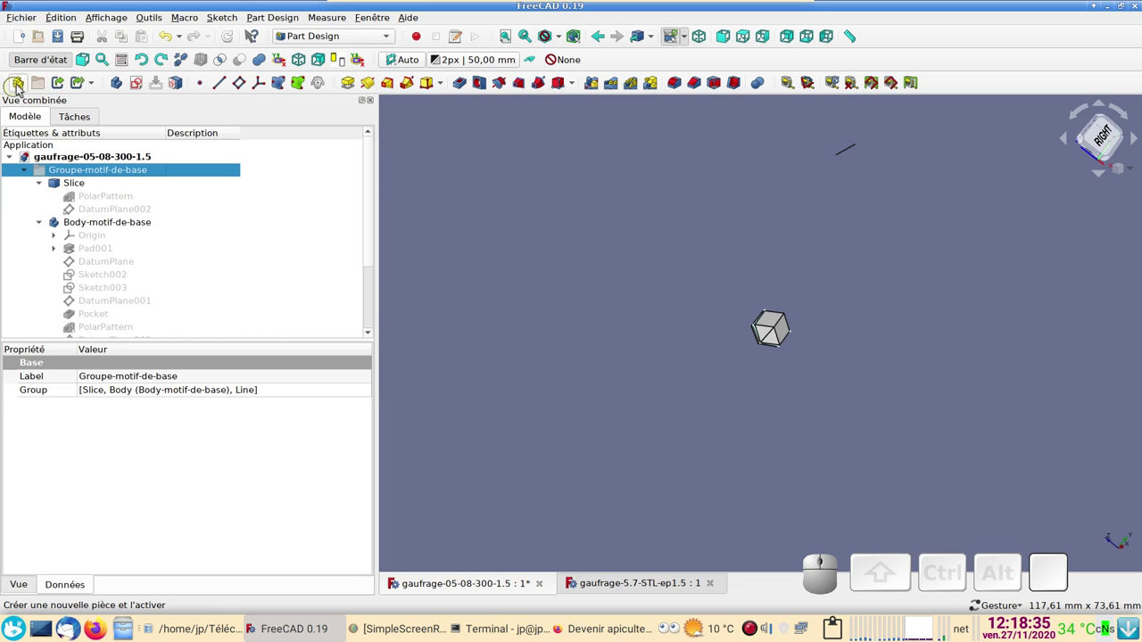
pyautogui.scroll(3)
pyautogui.click(72, 182)
pyautogui.press('space')
pyautogui.scroll(-3)
pyautogui.click(116, 181)
pyautogui.press('space')
pyautogui.moveTo(759, 494); pyautogui.dragTo(781, 435)
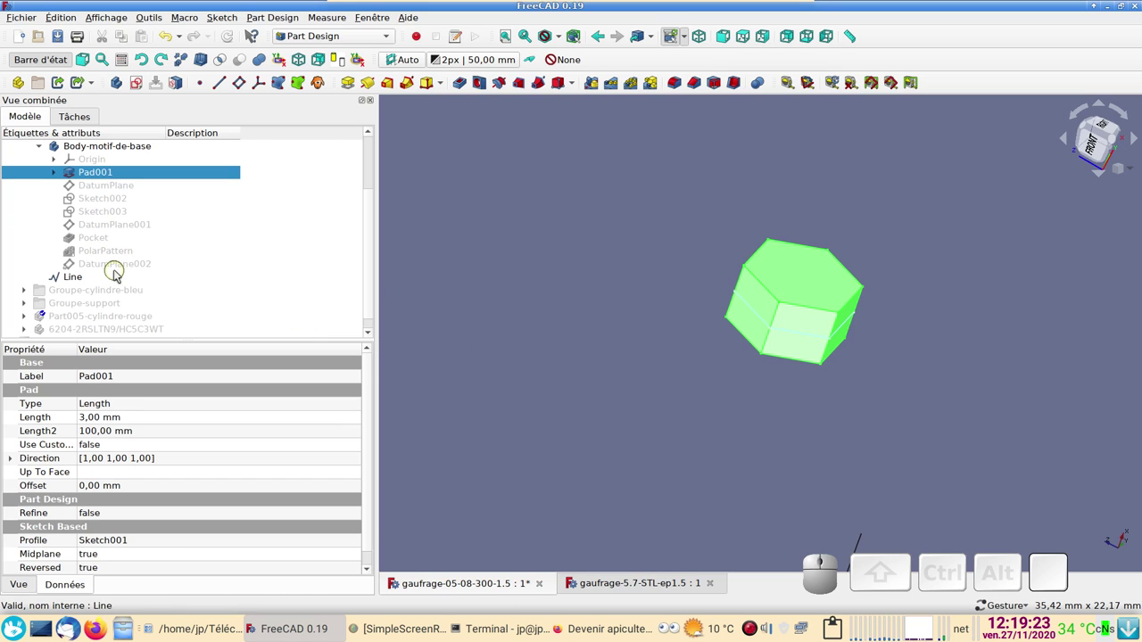
# - Show DatumPlane001 so the slanted plane is seen crossing the hexagonal pad
pyautogui.click(114, 226)
pyautogui.press('space')
pyautogui.scroll(-3)
pyautogui.moveTo(752, 476); pyautogui.dragTo(374, 322)
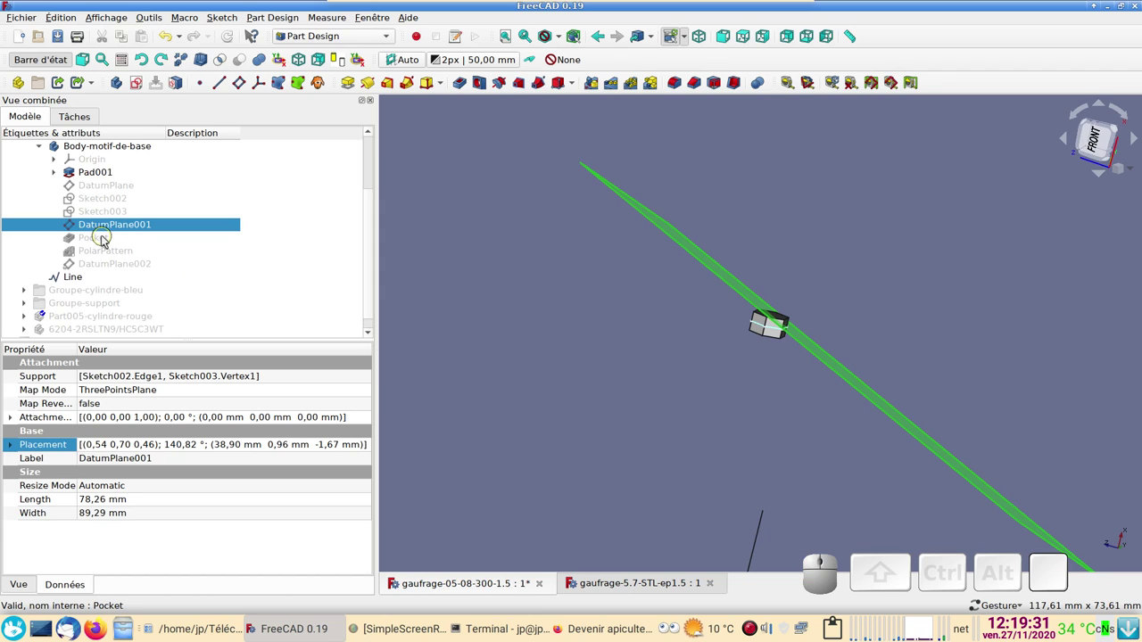
# - Show the Pocket cut result and hide DatumPlane001 to view the angled cut
pyautogui.click(114, 242)
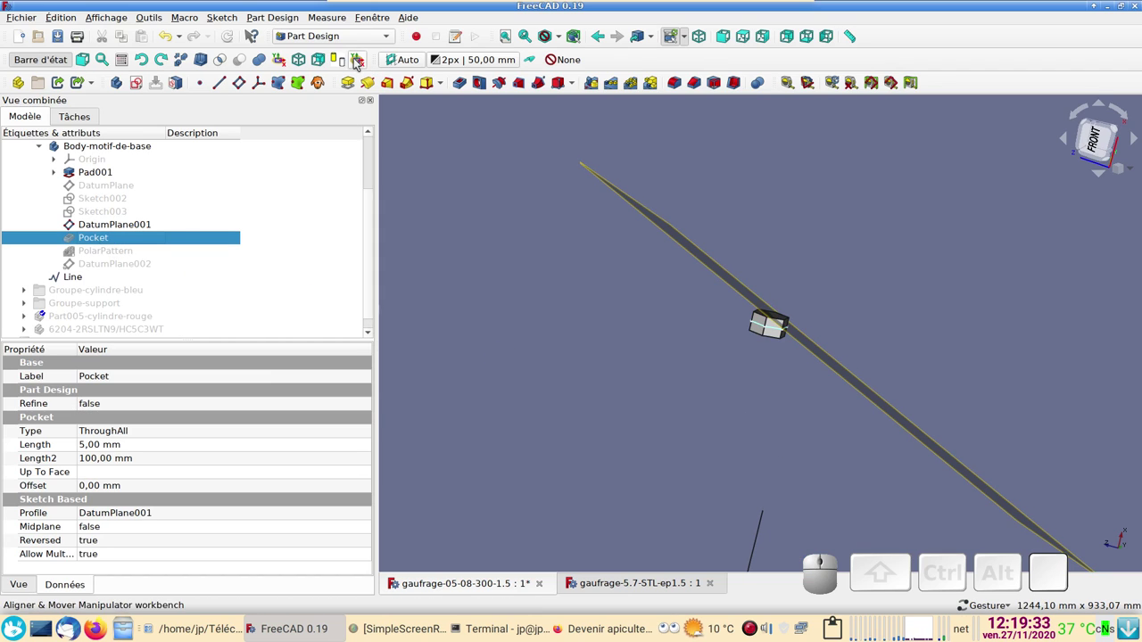
pyautogui.press('space')
pyautogui.scroll(3)
pyautogui.click(124, 230)
pyautogui.press('space')
pyautogui.moveTo(797, 378); pyautogui.dragTo(536, 268)
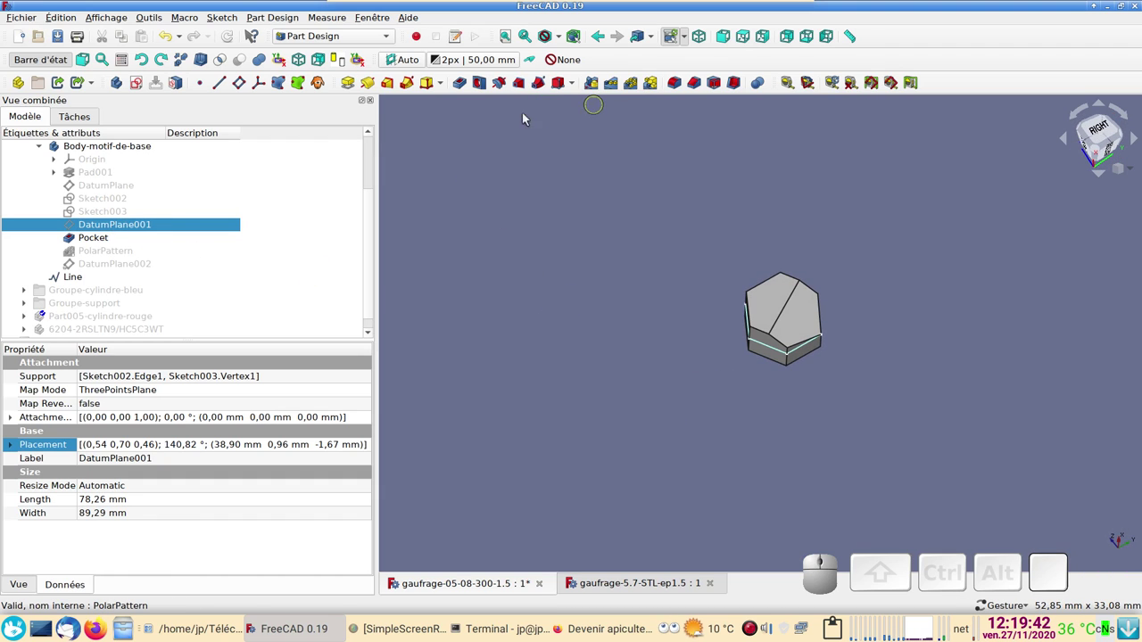
# - Show the PolarPattern so the angled cut appears three times around the element
pyautogui.click(137, 258)
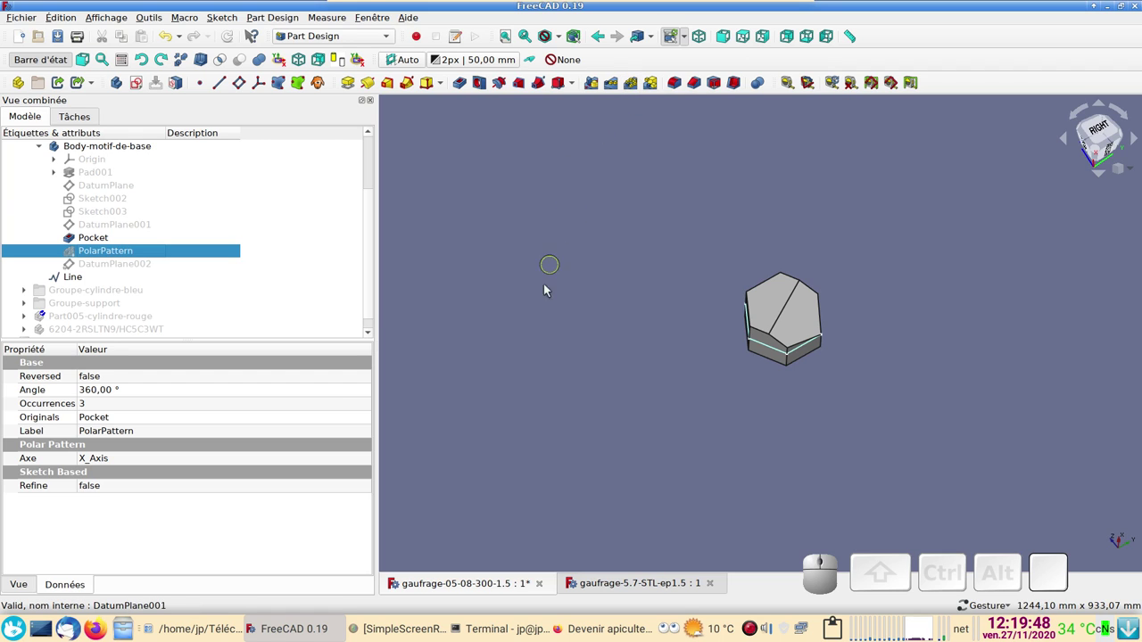
pyautogui.press('space')
pyautogui.moveTo(658, 417); pyautogui.dragTo(972, 389)
pyautogui.moveTo(973, 391); pyautogui.dragTo(964, 413)
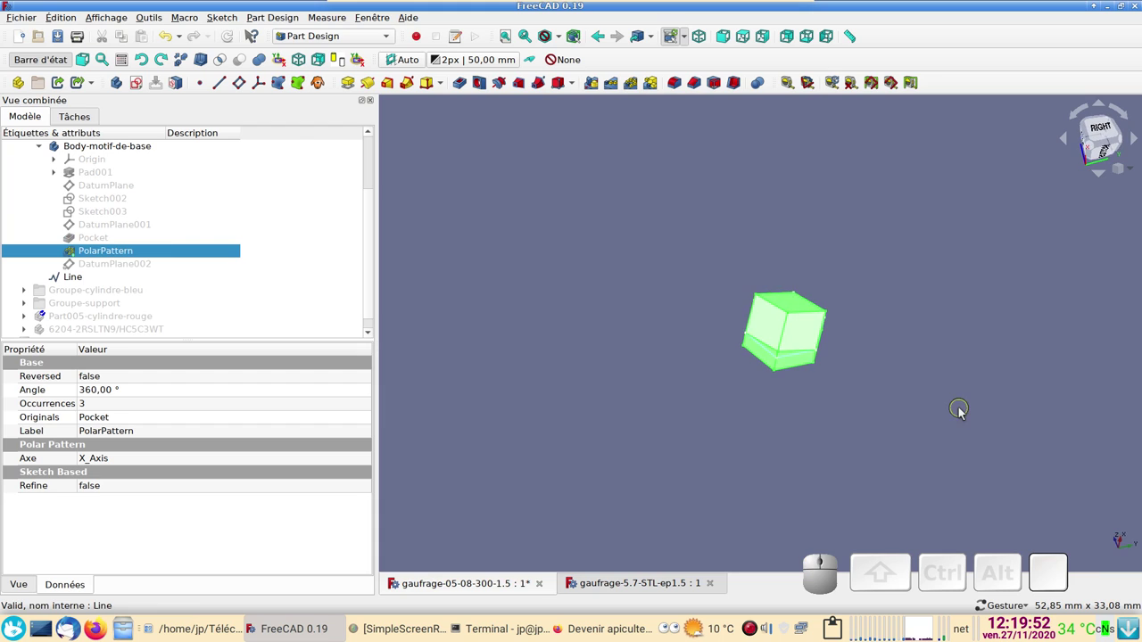
pyautogui.click(962, 413)
pyautogui.scroll(3)
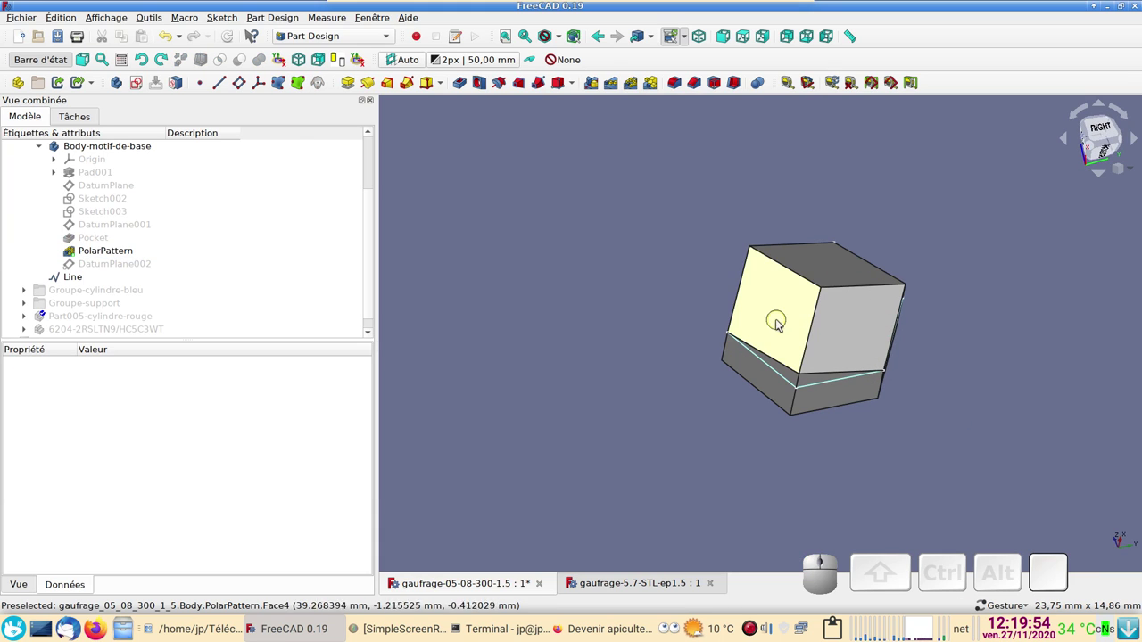
pyautogui.moveTo(687, 440); pyautogui.dragTo(162, 248)
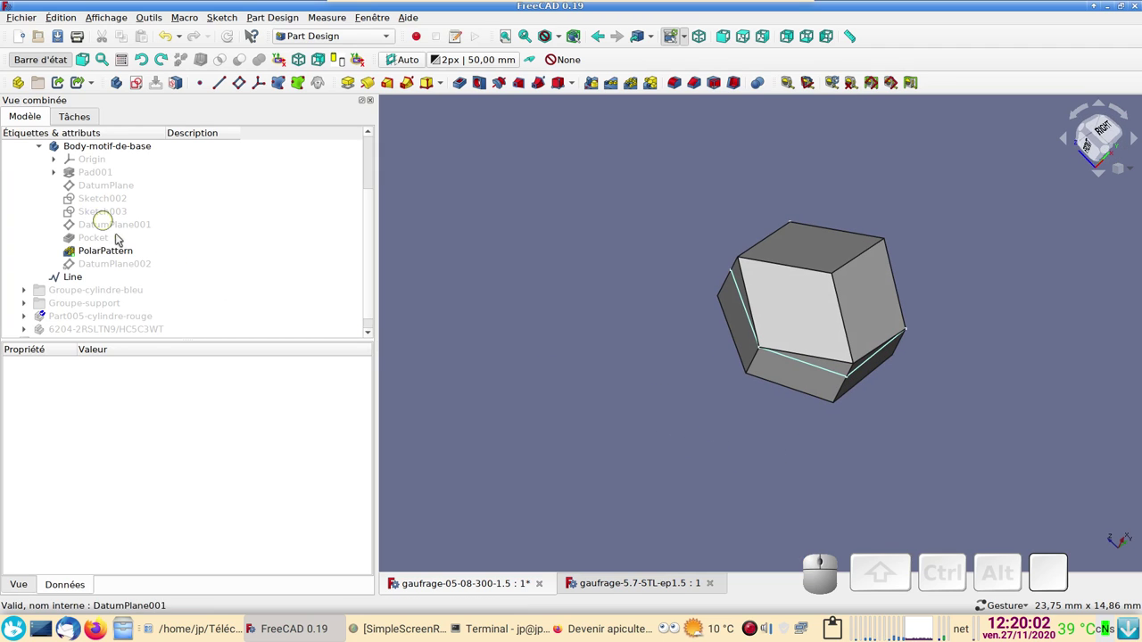
pyautogui.scroll(3)
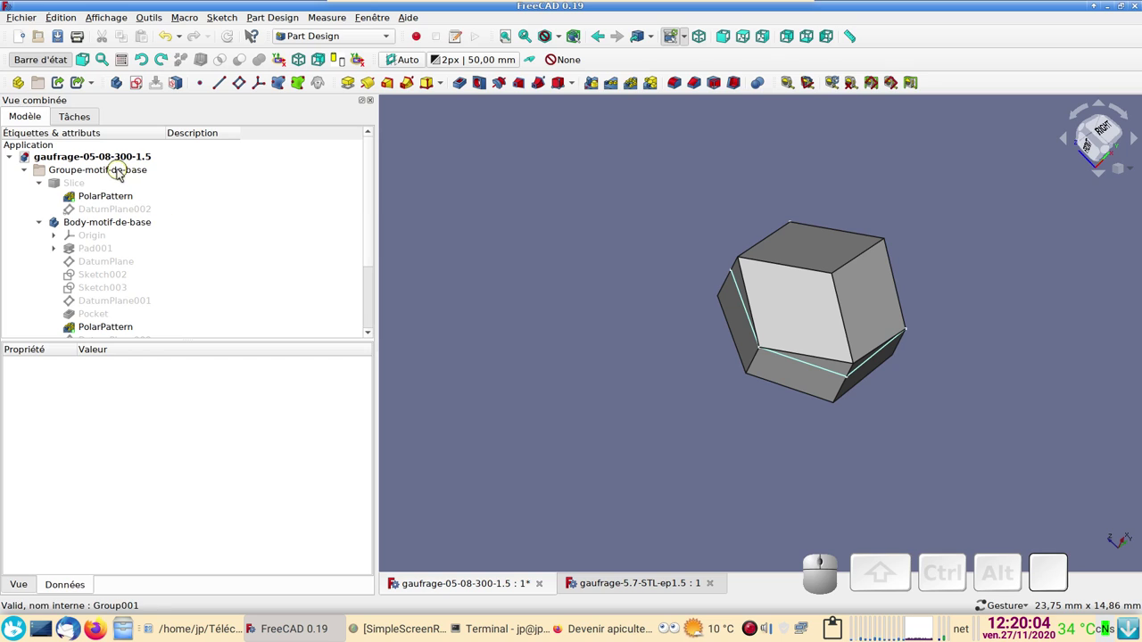
# - Hide and collapse the Groupe-motif-de-base group
pyautogui.click(54, 171)
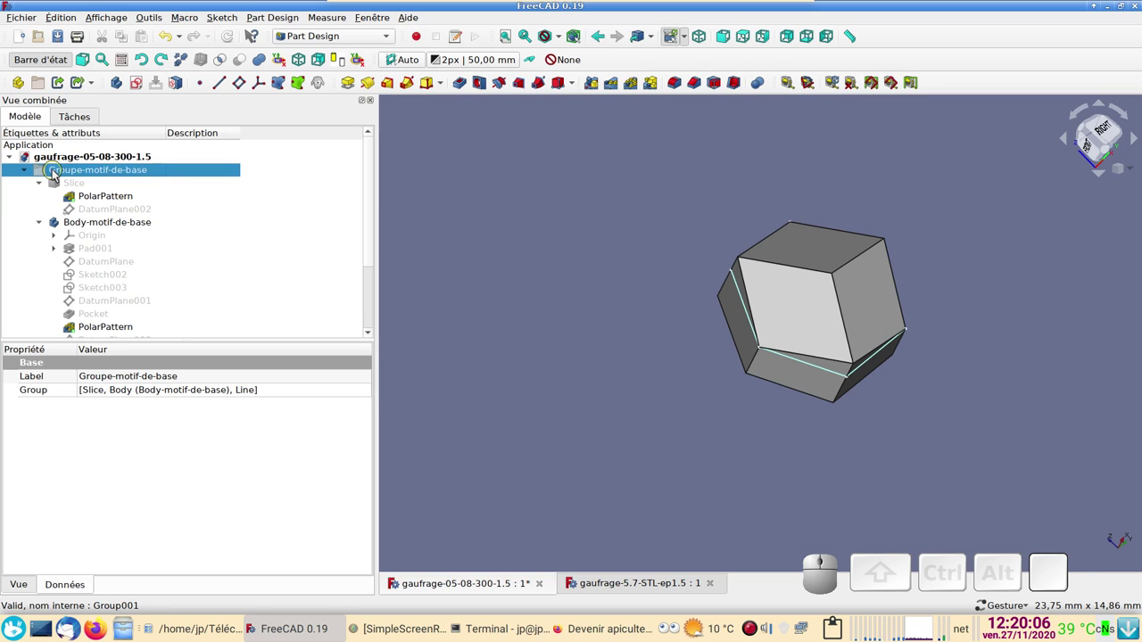
pyautogui.press('space')
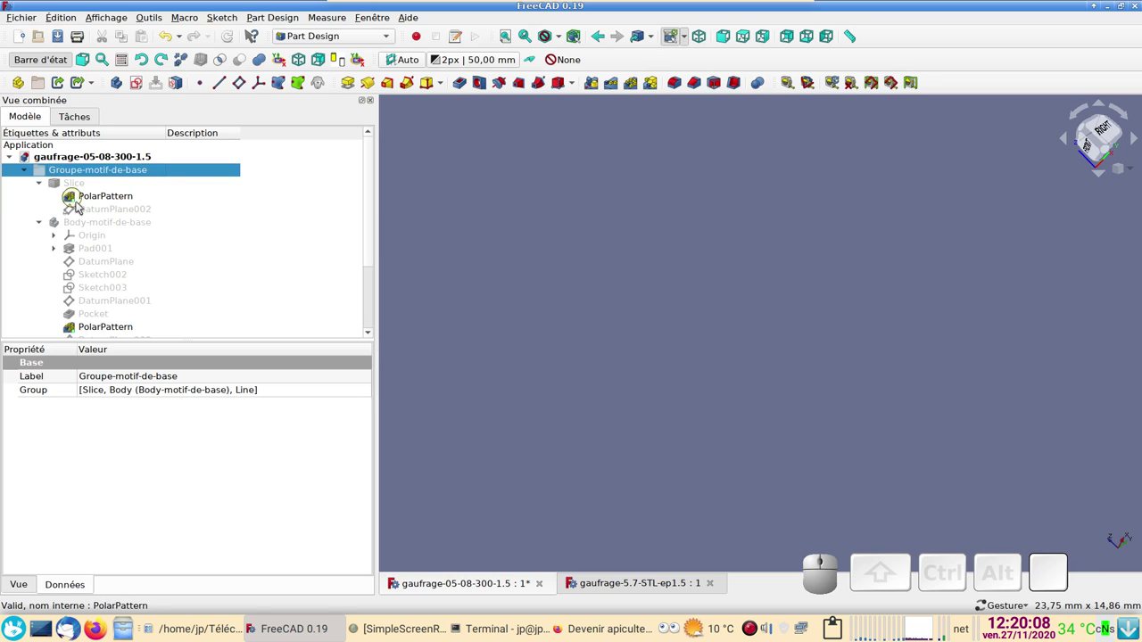
pyautogui.click(29, 170)
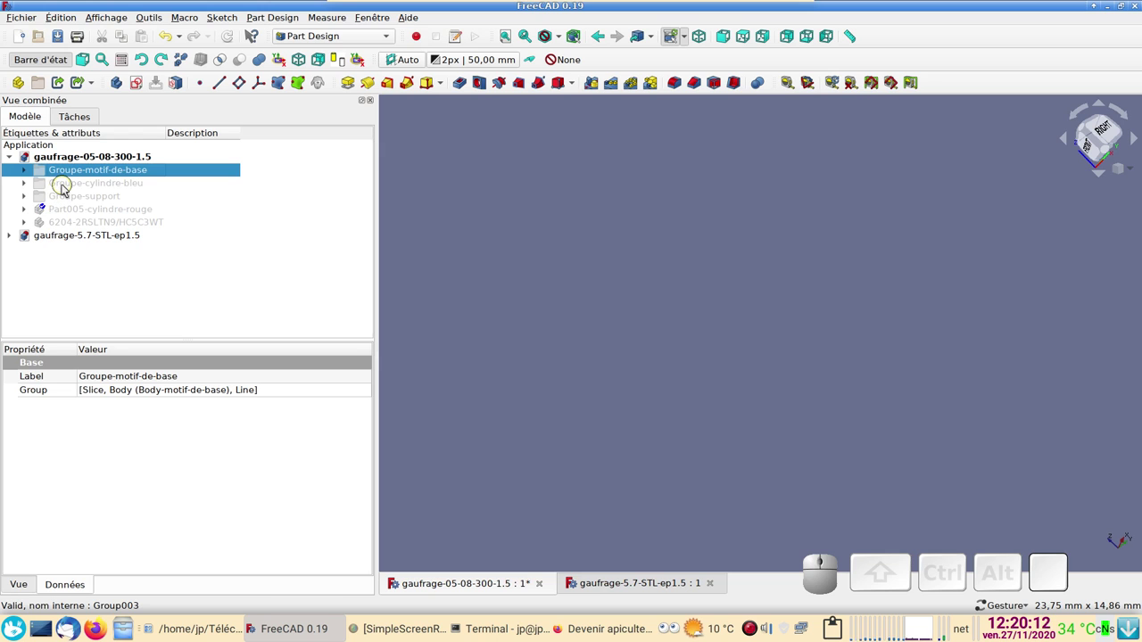
# - Show Groupe-cylindre-bleu and frame the whole knurled roller with its gears
pyautogui.click(66, 187)
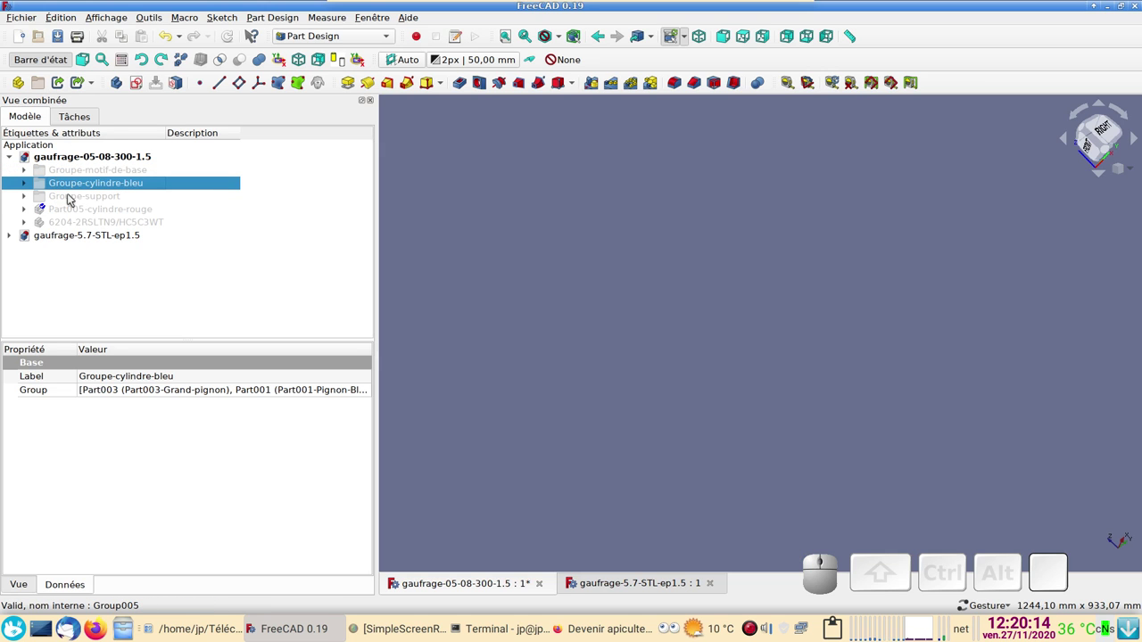
pyautogui.press('space')
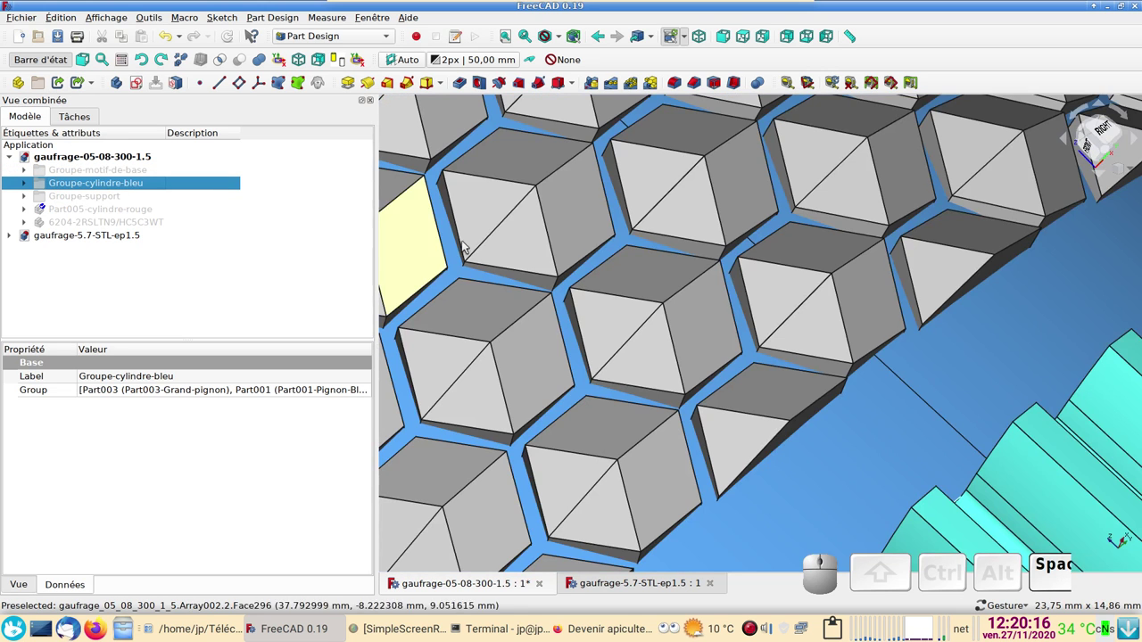
pyautogui.scroll(-3)
pyautogui.moveTo(914, 387); pyautogui.dragTo(759, 267)
pyautogui.scroll(3)
pyautogui.moveTo(596, 223); pyautogui.dragTo(778, 255)
pyautogui.scroll(3)
pyautogui.moveTo(781, 257); pyautogui.dragTo(683, 212)
pyautogui.scroll(-3)
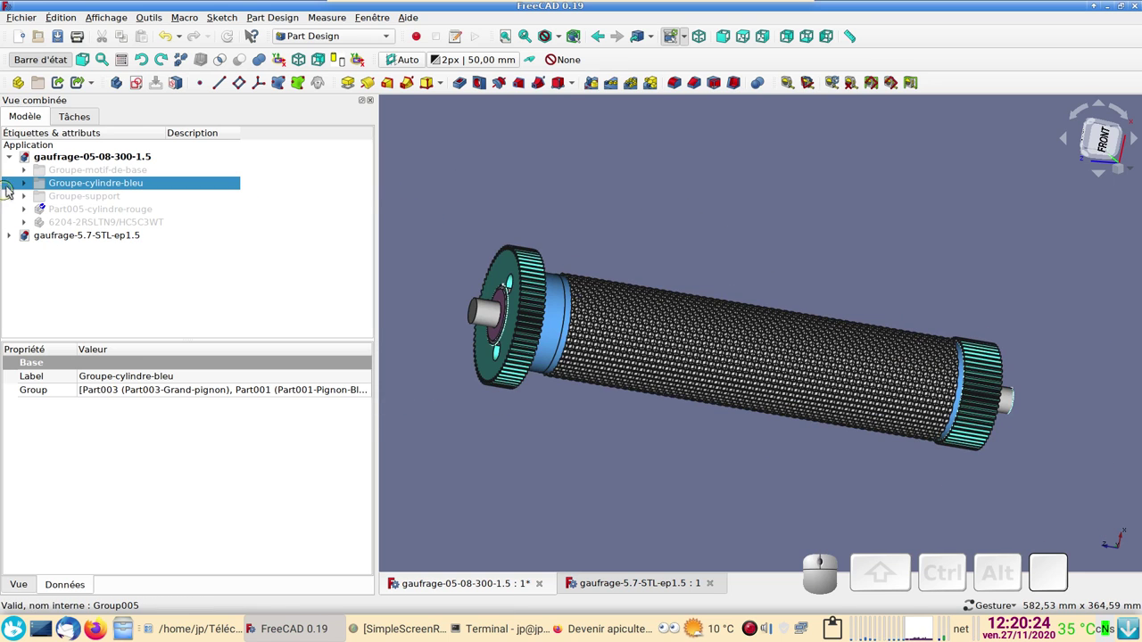
# - Expand the blue roller group and fold up Part003-Grand-pignon and Part001-Pignon-Bleu
pyautogui.click(28, 185)
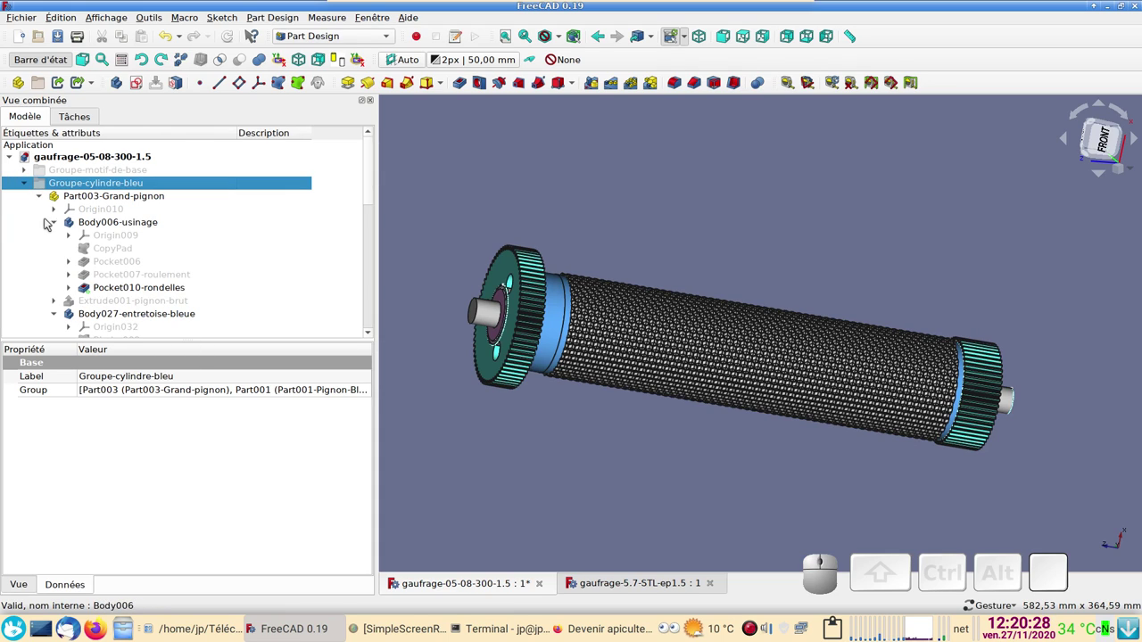
pyautogui.click(53, 226)
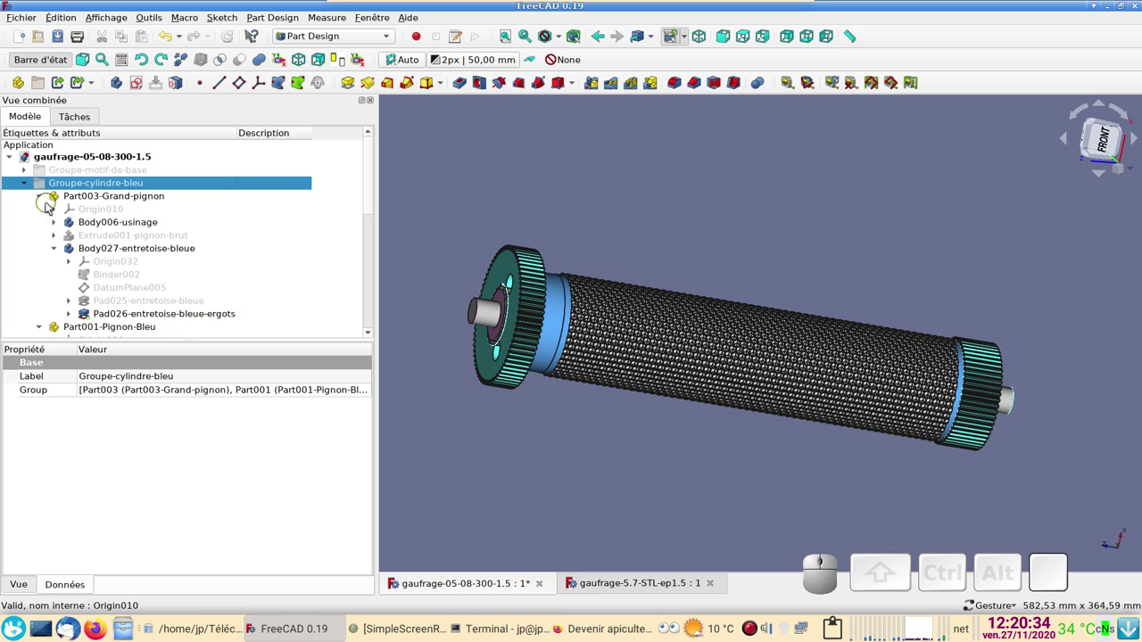
pyautogui.click(44, 199)
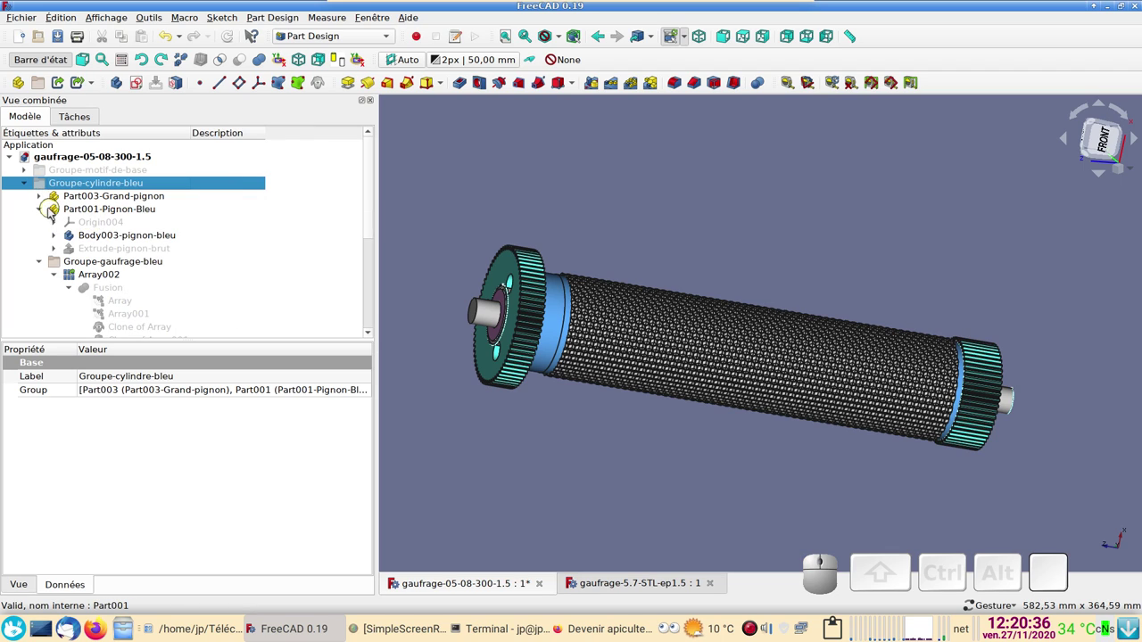
pyautogui.click(47, 212)
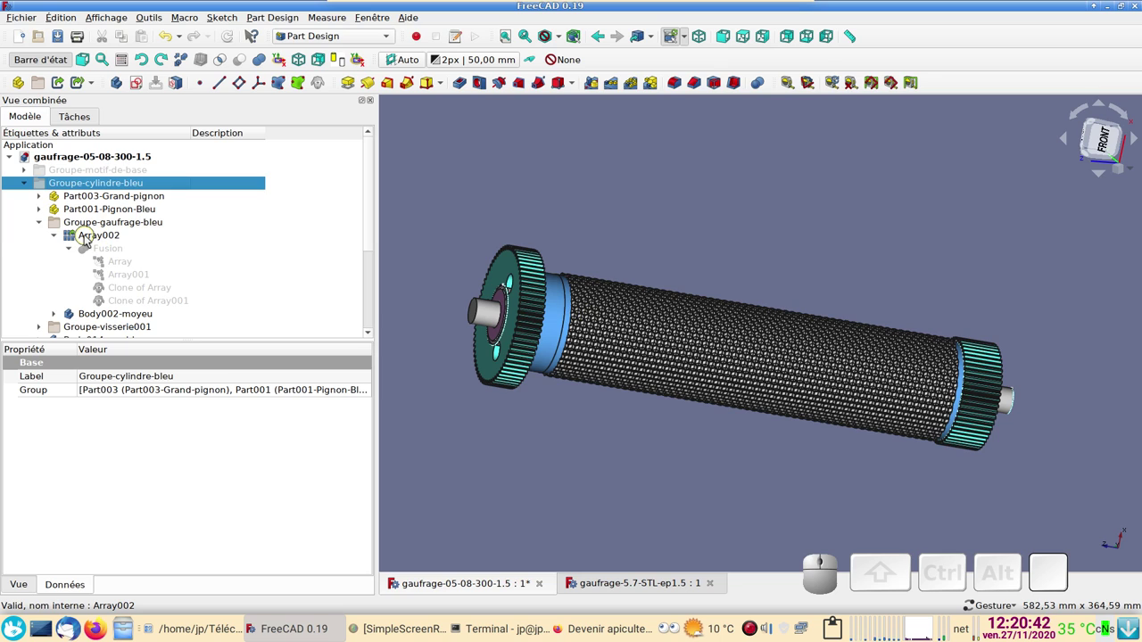
# - Hide the Array002 knurling so the smooth blue cylinder shows
pyautogui.click(89, 239)
pyautogui.press('space')
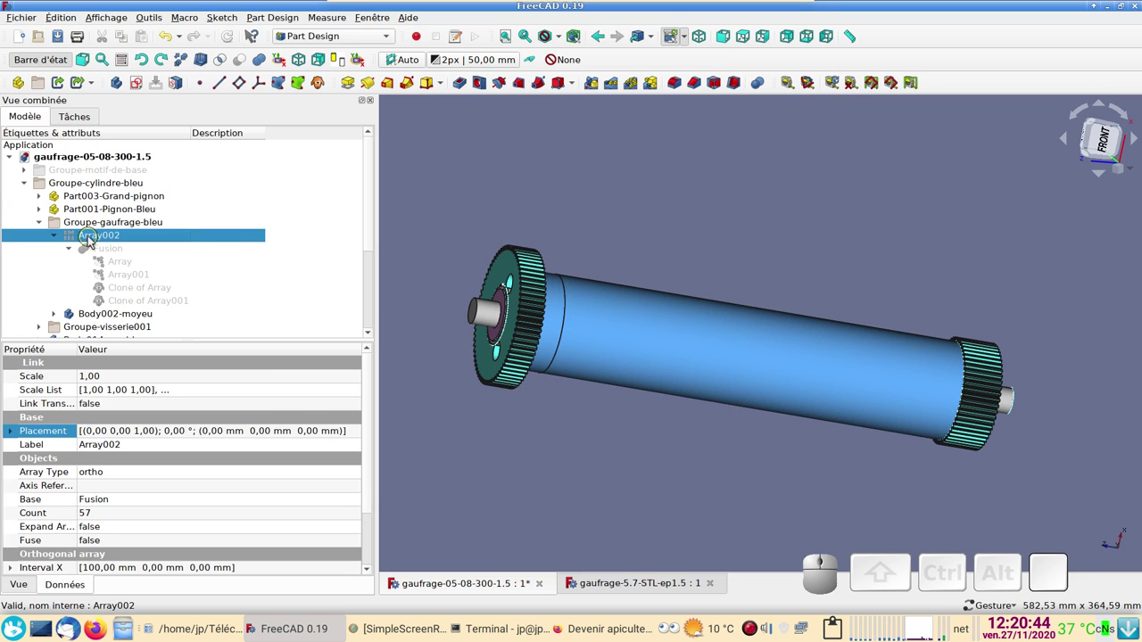
pyautogui.press('space')
pyautogui.scroll(3)
pyautogui.press('space')
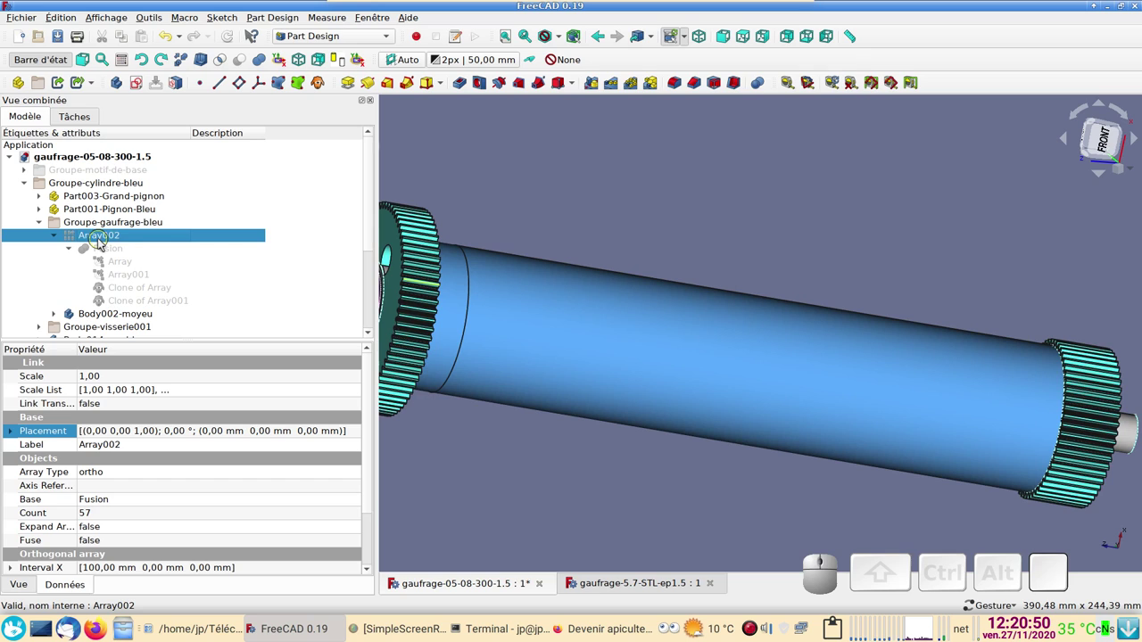
# - Show the Fusion ring of diamond cells at the roller's end, inspect it, then hide it
pyautogui.click(110, 251)
pyautogui.press('space')
pyautogui.moveTo(515, 203); pyautogui.dragTo(861, 250)
pyautogui.scroll(3)
pyautogui.moveTo(491, 240); pyautogui.dragTo(811, 207)
pyautogui.scroll(3)
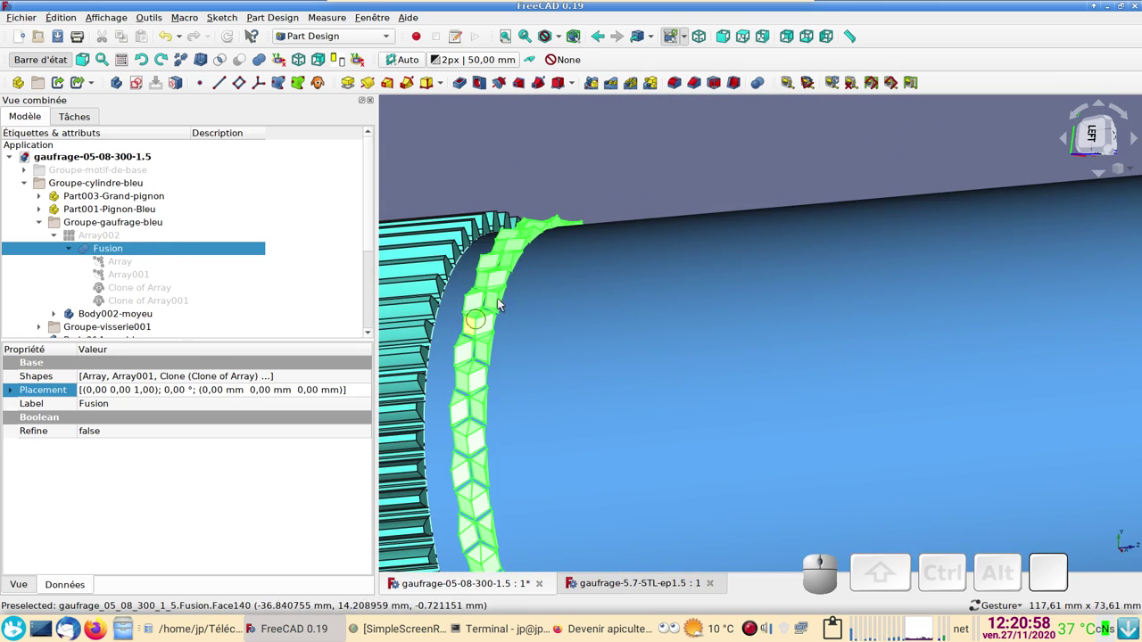
pyautogui.scroll(-3)
pyautogui.moveTo(529, 174); pyautogui.dragTo(362, 276)
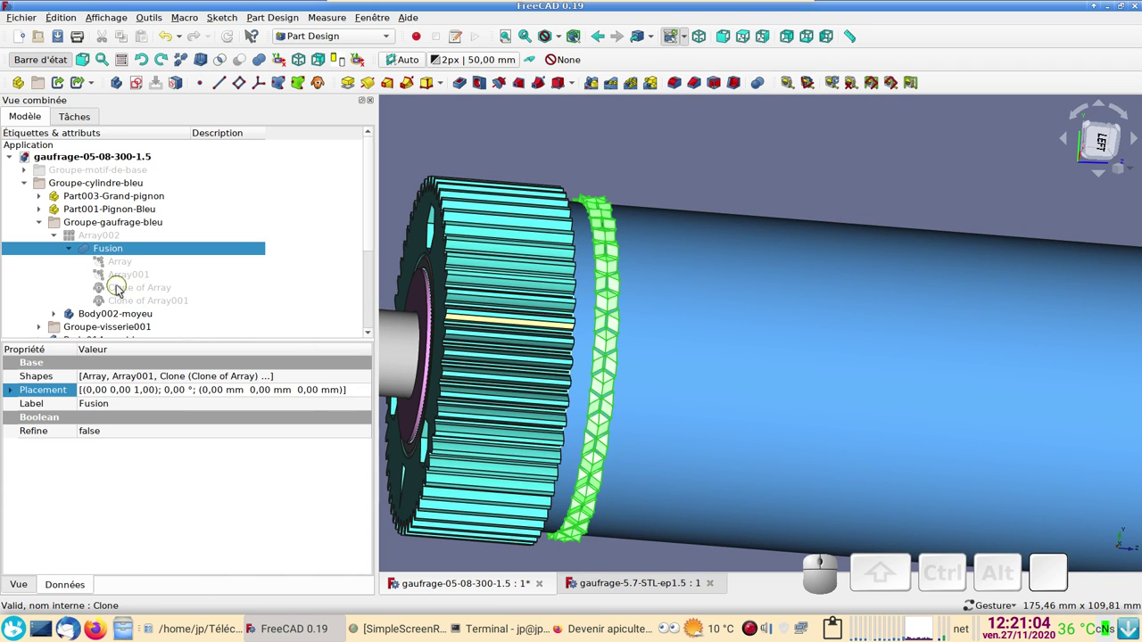
pyautogui.press('space')
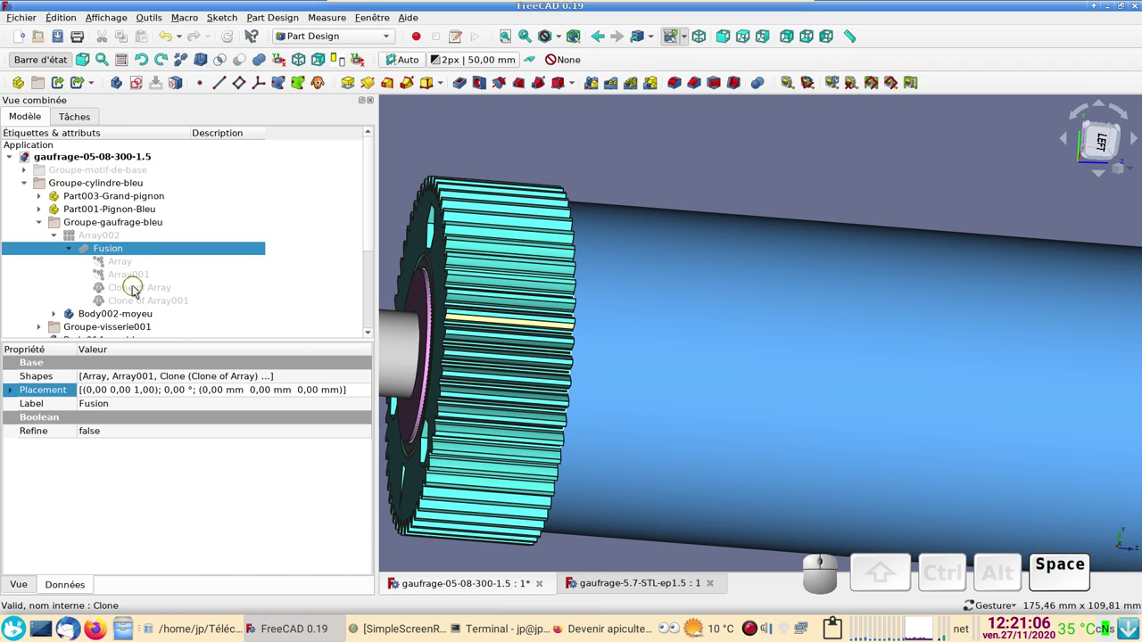
# - Show Clone of Array and Clone of Array001 cells, then hide both clones again
pyautogui.click(136, 290)
pyautogui.press('space')
pyautogui.click(138, 299)
pyautogui.press('space')
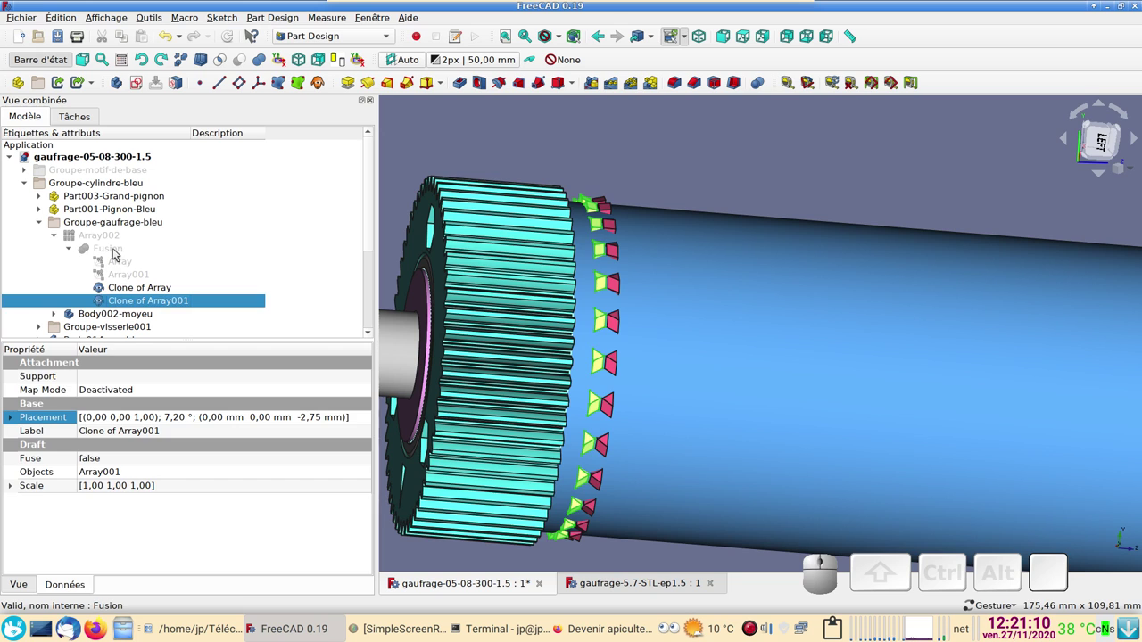
pyautogui.click(117, 252)
pyautogui.press('space')
pyautogui.click(136, 287)
pyautogui.press('space')
# - Show the complete Fusion ring again and view it beside the gear
pyautogui.click(141, 300)
pyautogui.press('space')
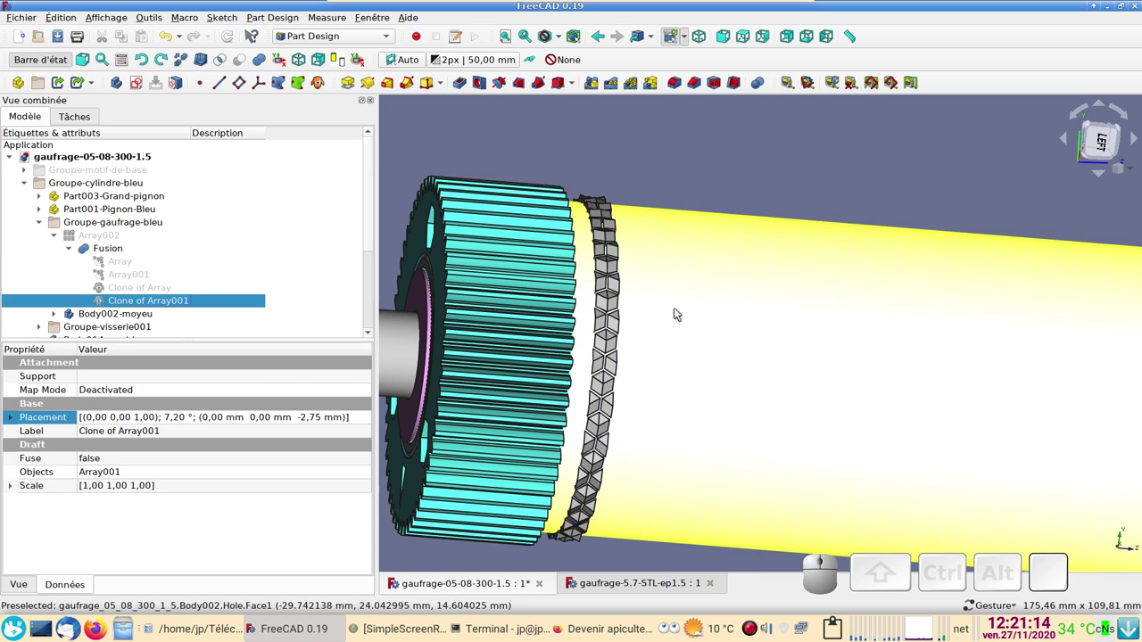
pyautogui.scroll(3)
pyautogui.scroll(-3)
pyautogui.moveTo(666, 182); pyautogui.dragTo(161, 272)
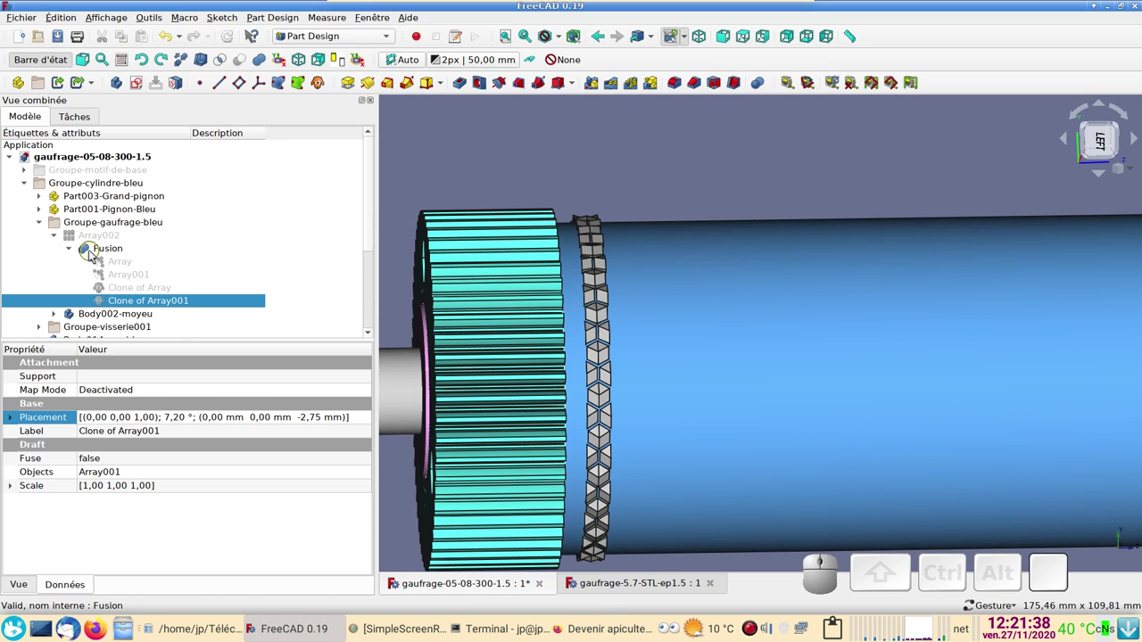
# - Restore the Array002 knurling and centre the whole blue roller in view
pyautogui.click(95, 252)
pyautogui.click(95, 239)
pyautogui.press('space')
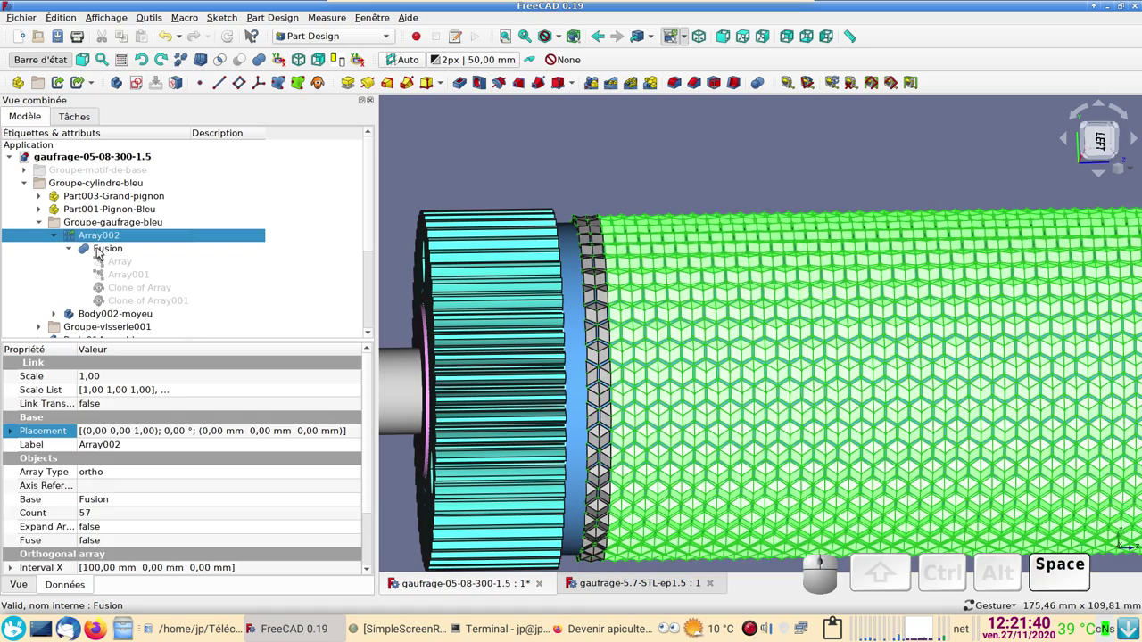
pyautogui.click(102, 251)
pyautogui.press('space')
pyautogui.scroll(-3)
pyautogui.click(103, 241)
pyautogui.moveTo(378, 237); pyautogui.dragTo(222, 438)
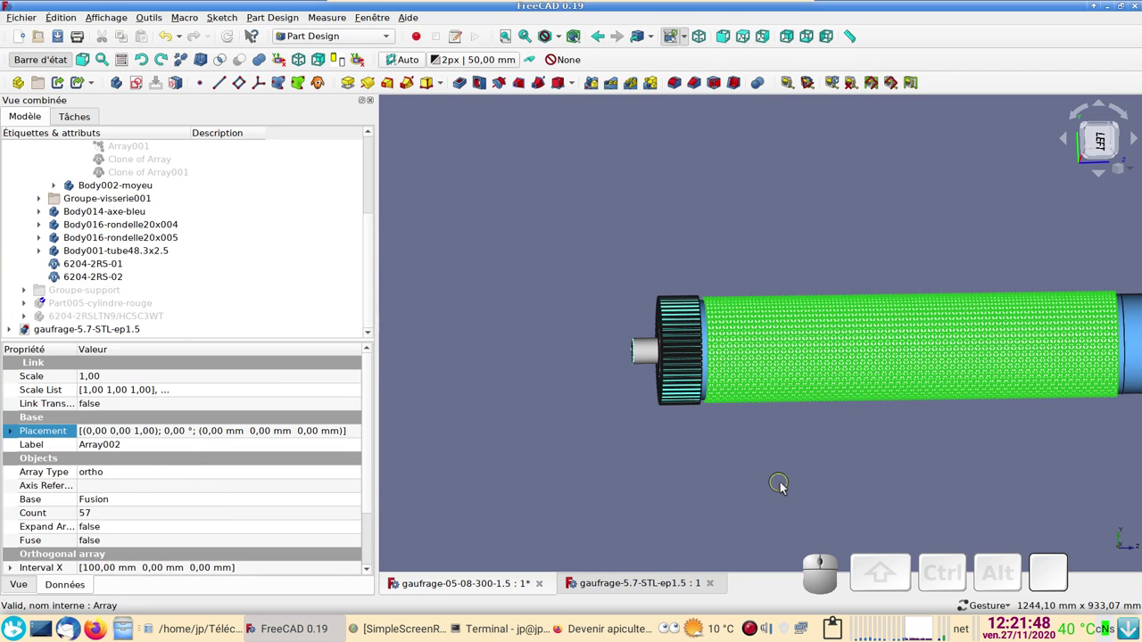
pyautogui.moveTo(853, 489); pyautogui.dragTo(541, 457)
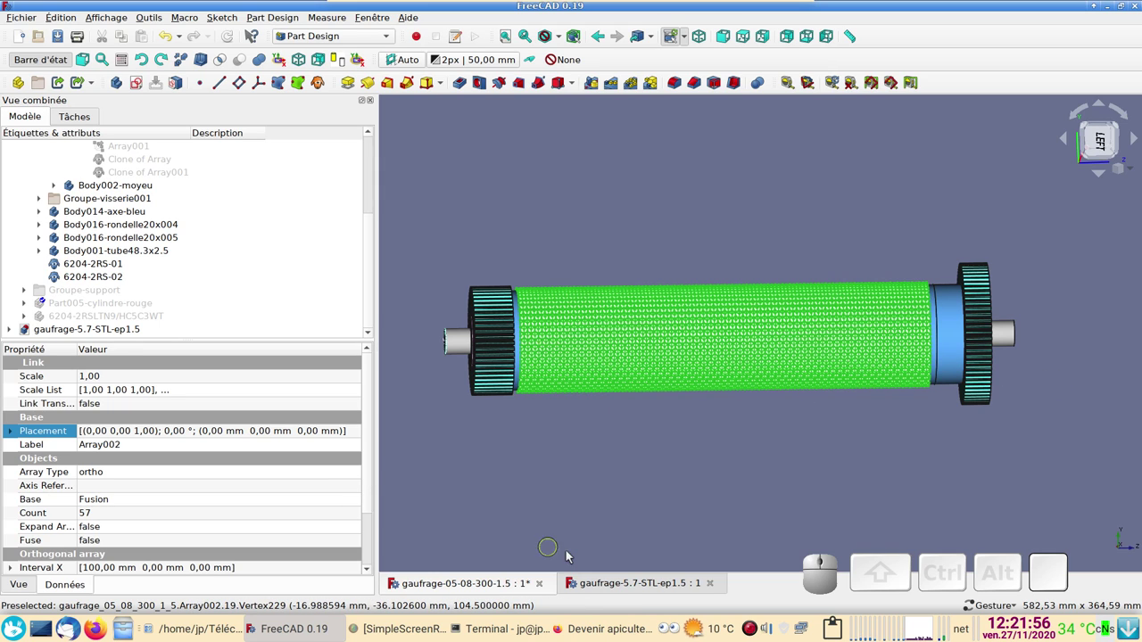
# - Switch to the gaufrage-5.7-STL-ep1.5 document and orbit its exploded roller assembly
pyautogui.click(606, 582)
pyautogui.moveTo(1032, 461); pyautogui.dragTo(714, 416)
pyautogui.scroll(3)
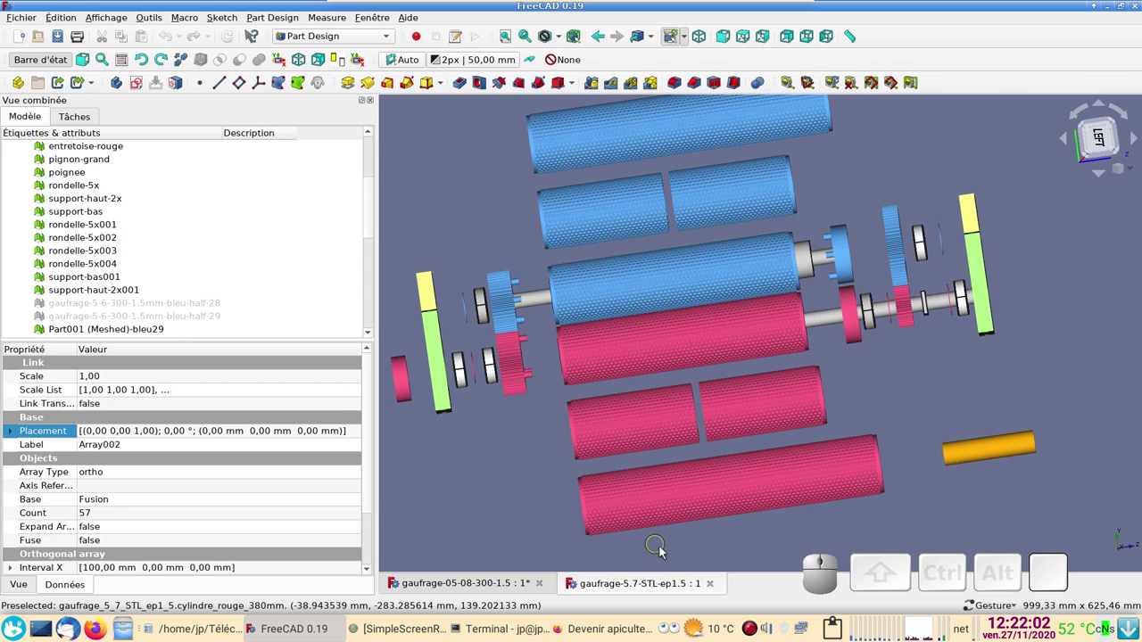
pyautogui.moveTo(663, 549); pyautogui.dragTo(917, 518)
pyautogui.moveTo(946, 529); pyautogui.dragTo(731, 479)
pyautogui.scroll(3)
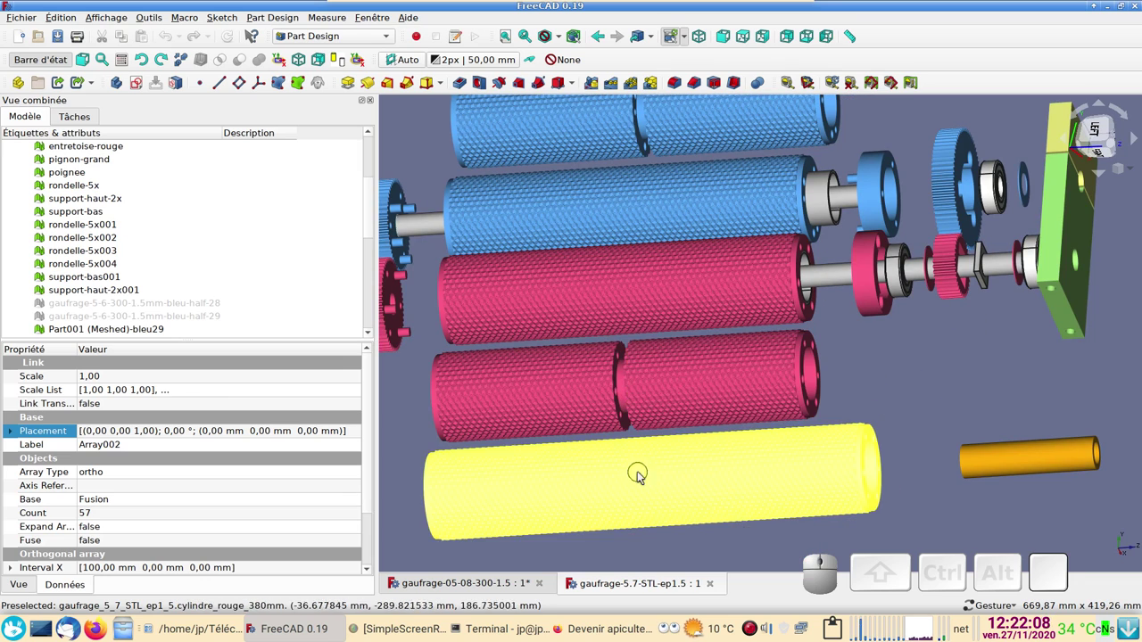
pyautogui.scroll(-3)
# - Inspect the exploded blue and red rollers, gears and supports from diagonal and face-on views
pyautogui.moveTo(949, 137); pyautogui.dragTo(516, 329)
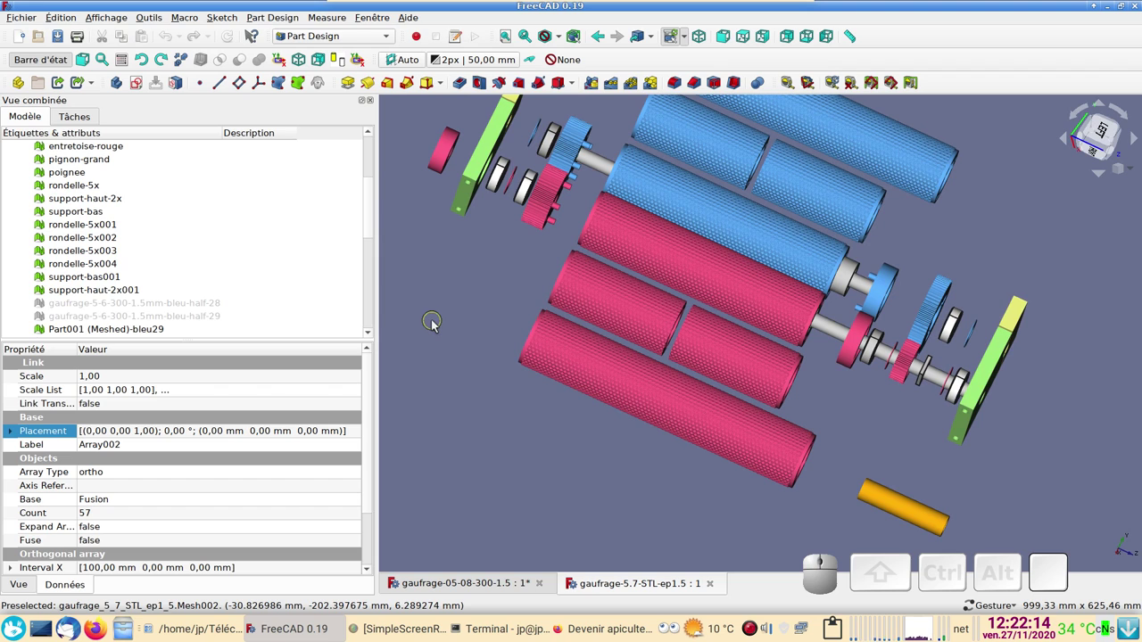
pyautogui.moveTo(436, 325); pyautogui.dragTo(428, 384)
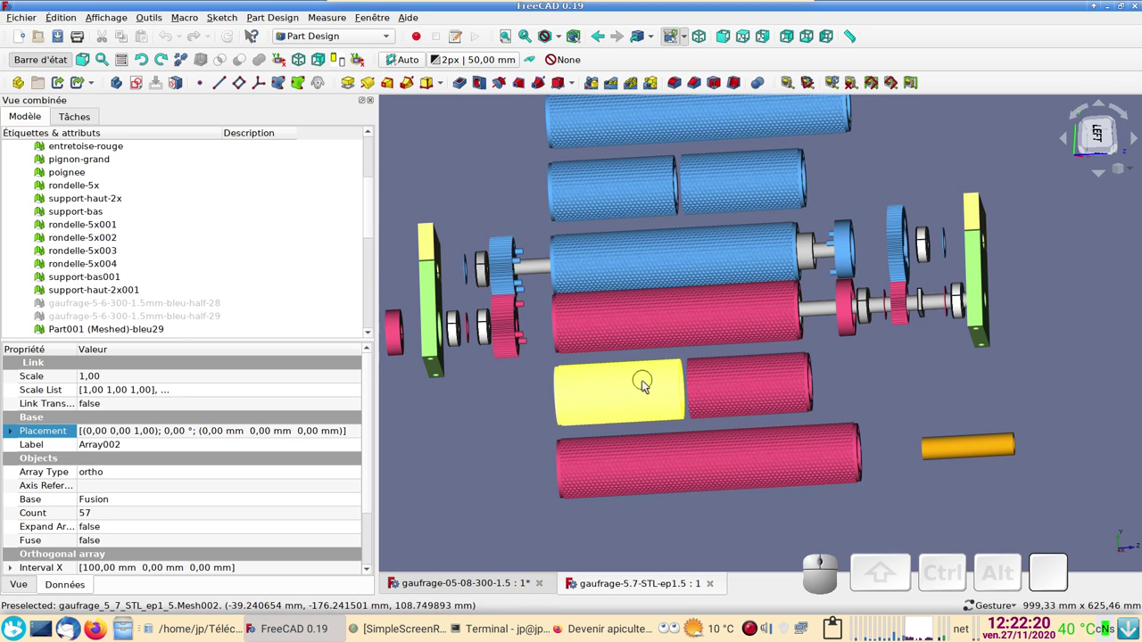
pyautogui.scroll(3)
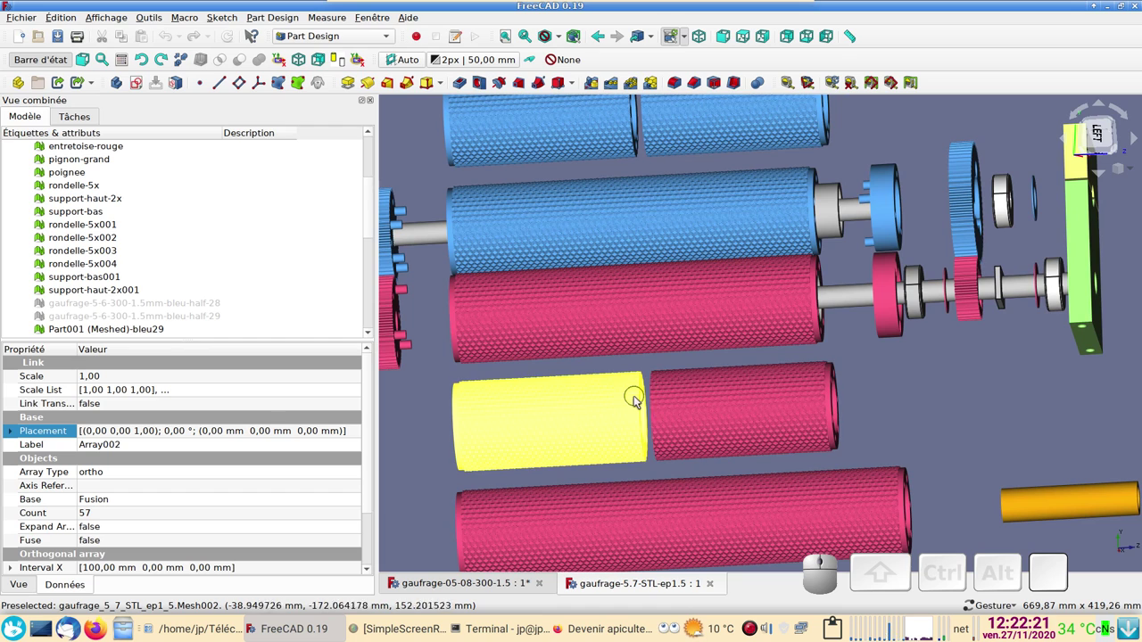
pyautogui.scroll(-3)
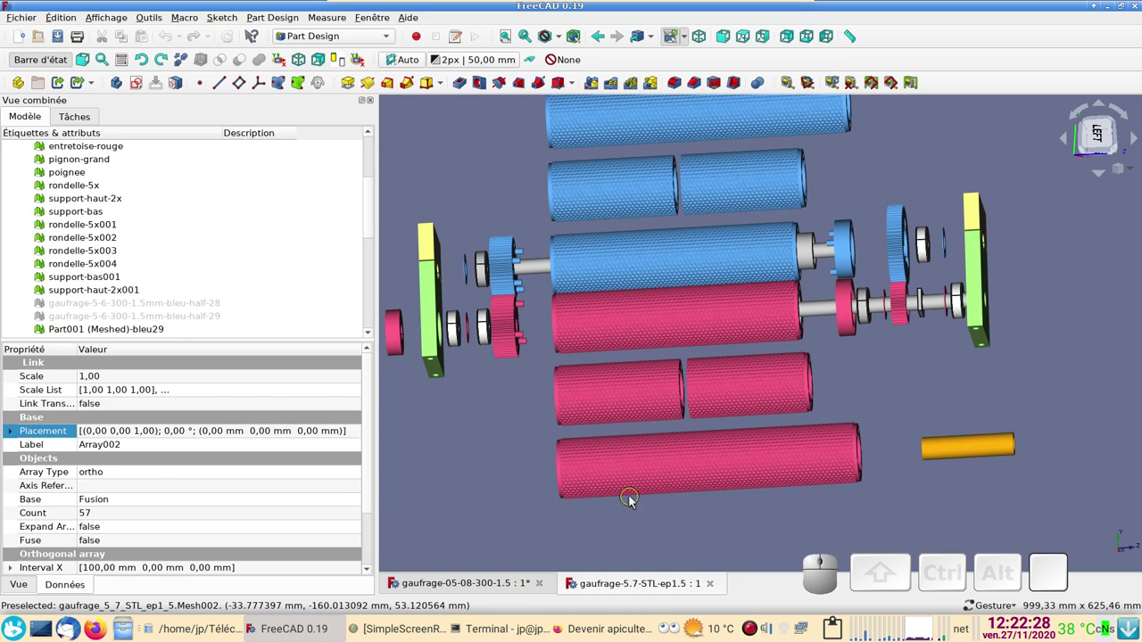
pyautogui.scroll(3)
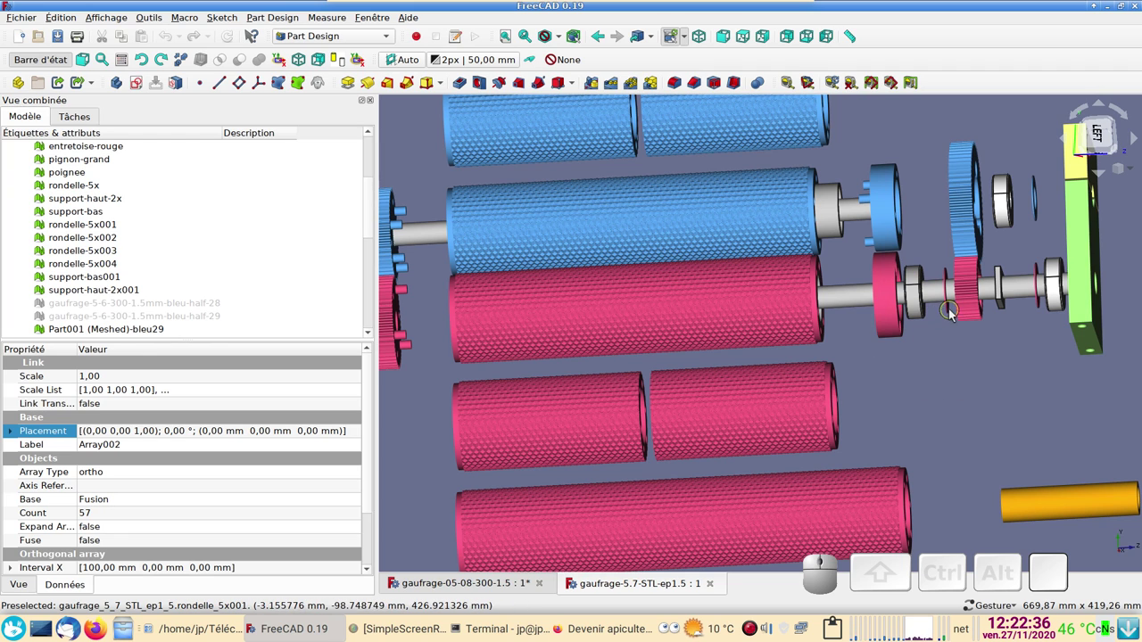
pyautogui.scroll(-3)
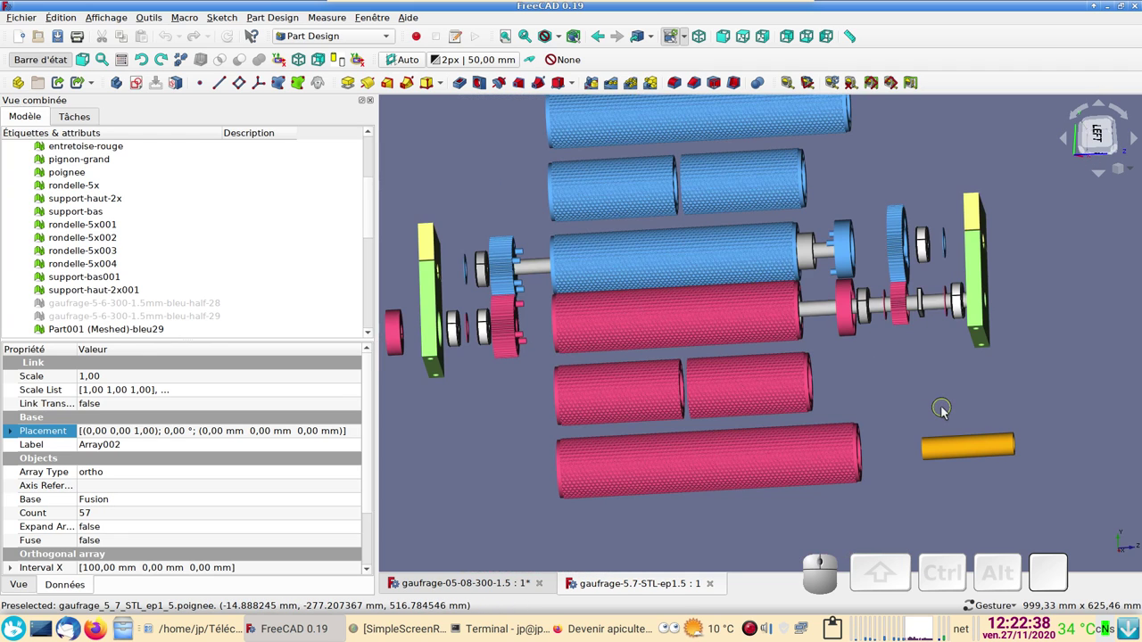
pyautogui.moveTo(967, 375); pyautogui.dragTo(631, 423)
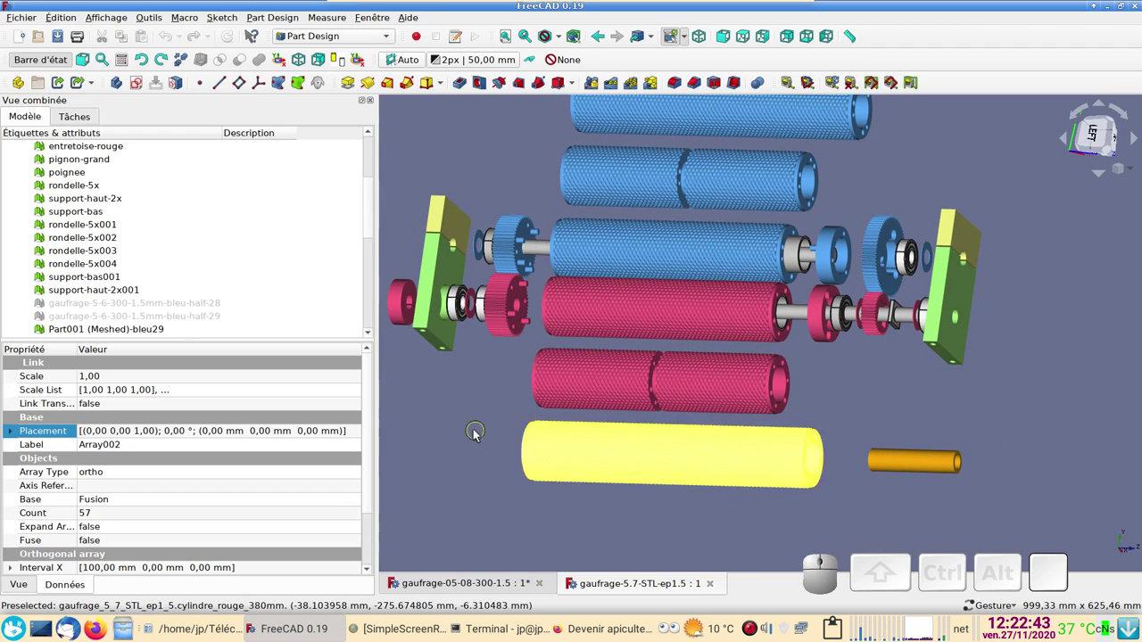
pyautogui.scroll(3)
pyautogui.scroll(-3)
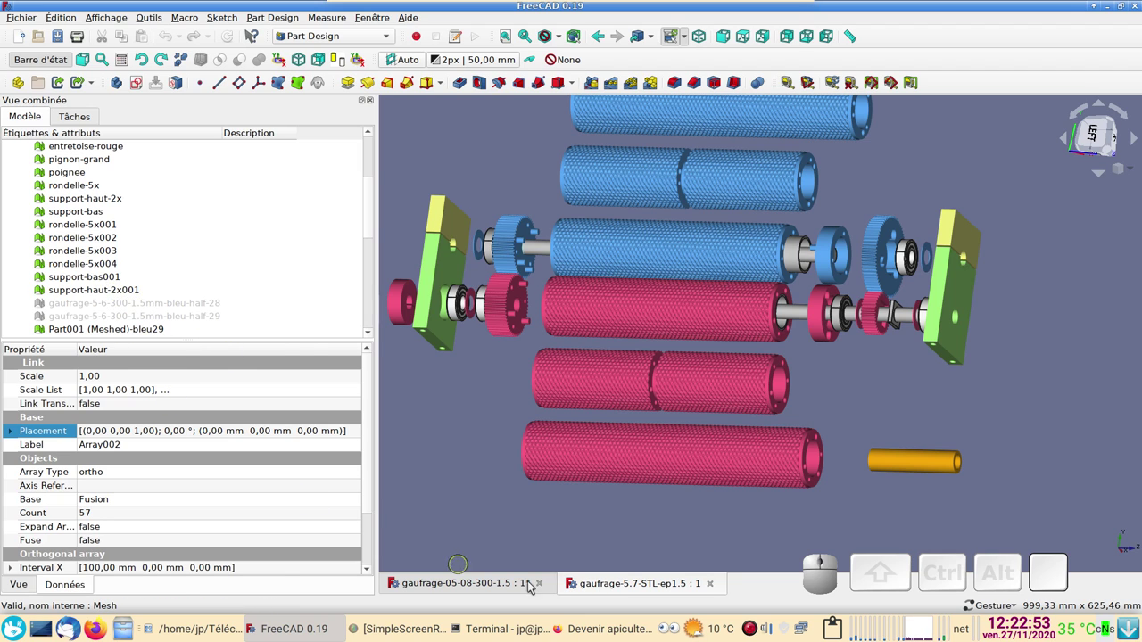
# - Return to the gaufrage-05-08-300 document and toggle the roller's arrow pocket feature
pyautogui.click(505, 587)
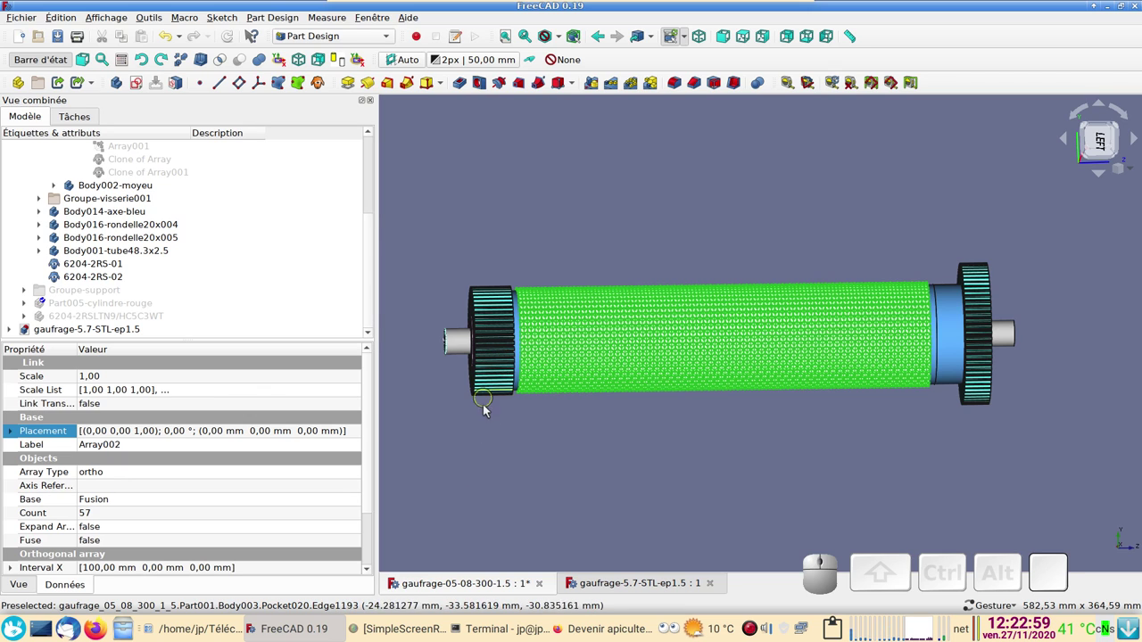
pyautogui.click(493, 358)
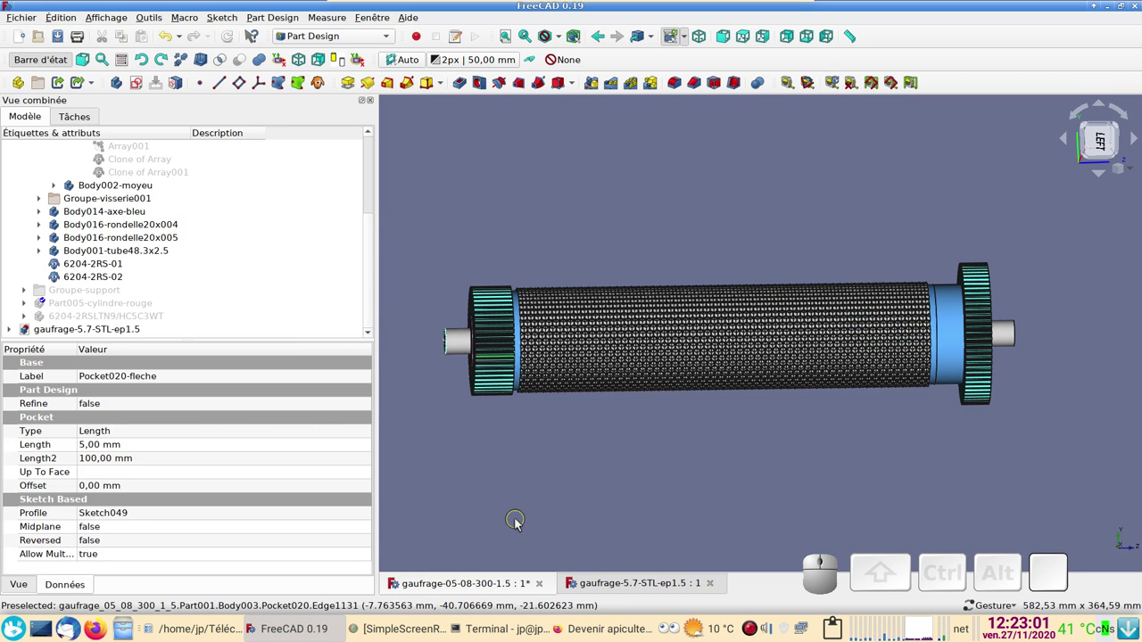
pyautogui.press('space')
# - View the isolated blue roller in perspective with the gear shown at its near end
pyautogui.moveTo(481, 457); pyautogui.dragTo(675, 413)
pyautogui.scroll(3)
pyautogui.moveTo(889, 263); pyautogui.dragTo(452, 379)
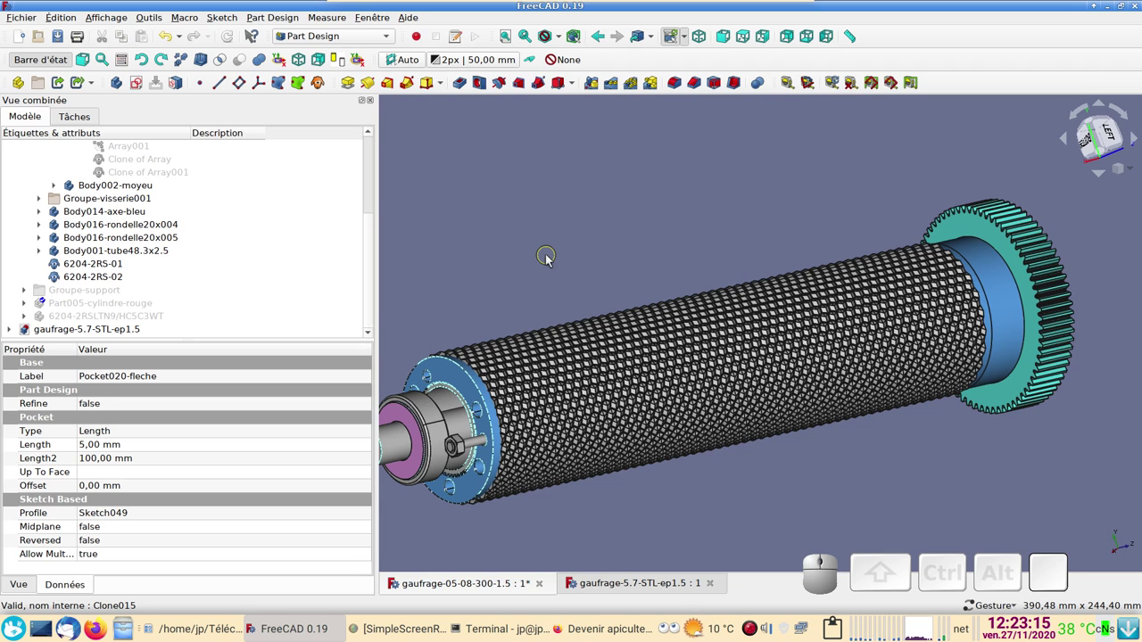
pyautogui.press('space')
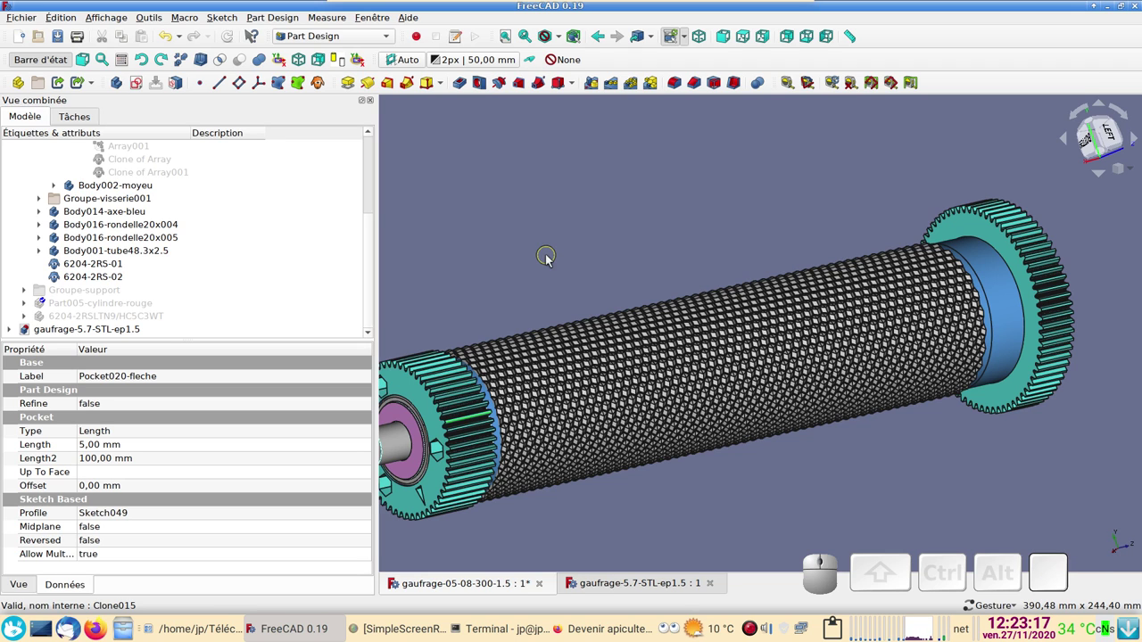
pyautogui.scroll(-3)
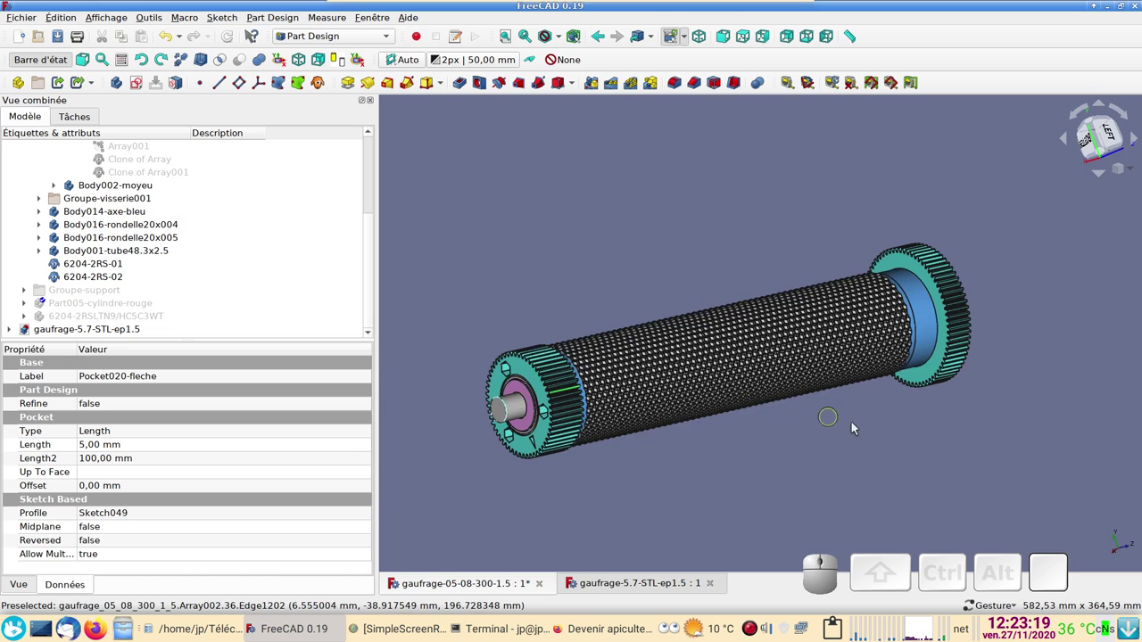
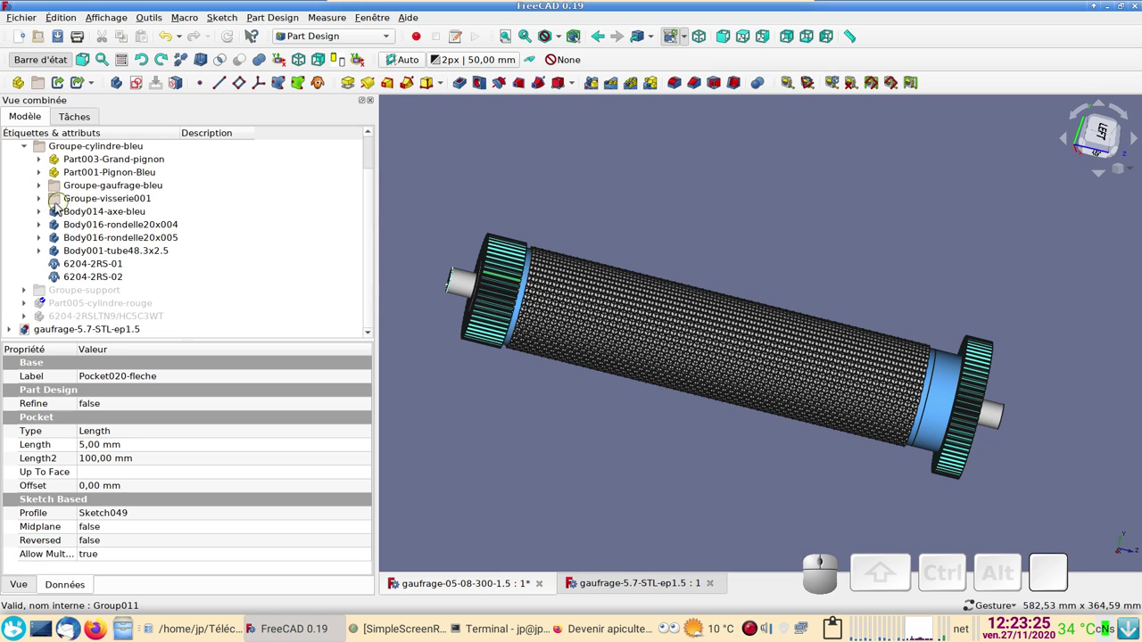
# - Fold up Groupe-cylindre-bleu and toggle its visibility off and back on
pyautogui.click(29, 153)
pyautogui.click(92, 190)
pyautogui.press('space')
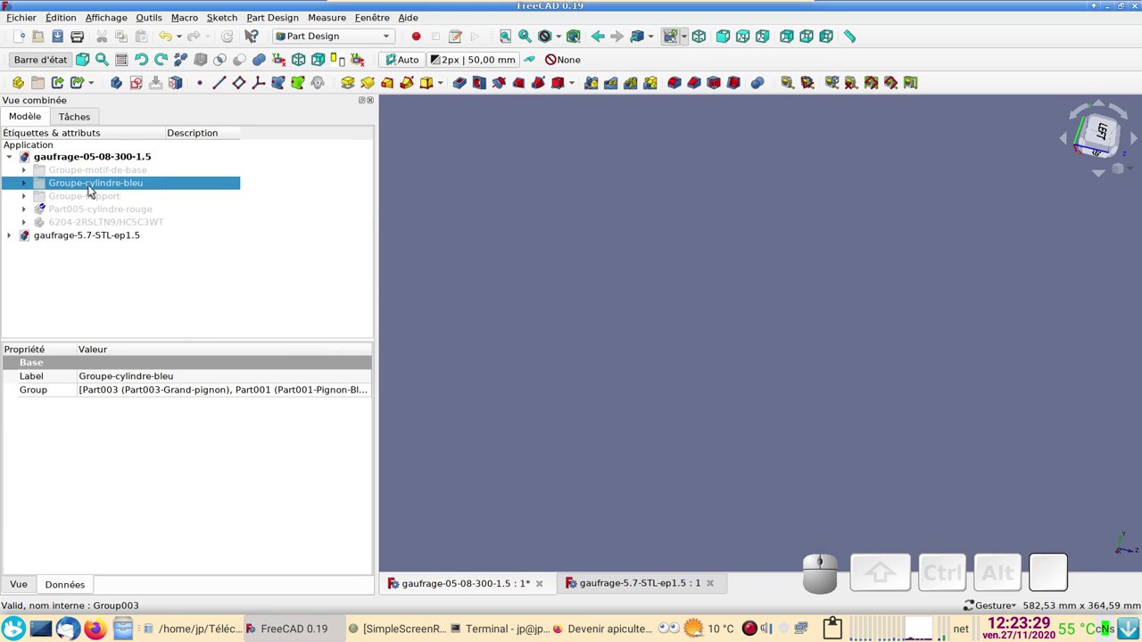
pyautogui.press('space')
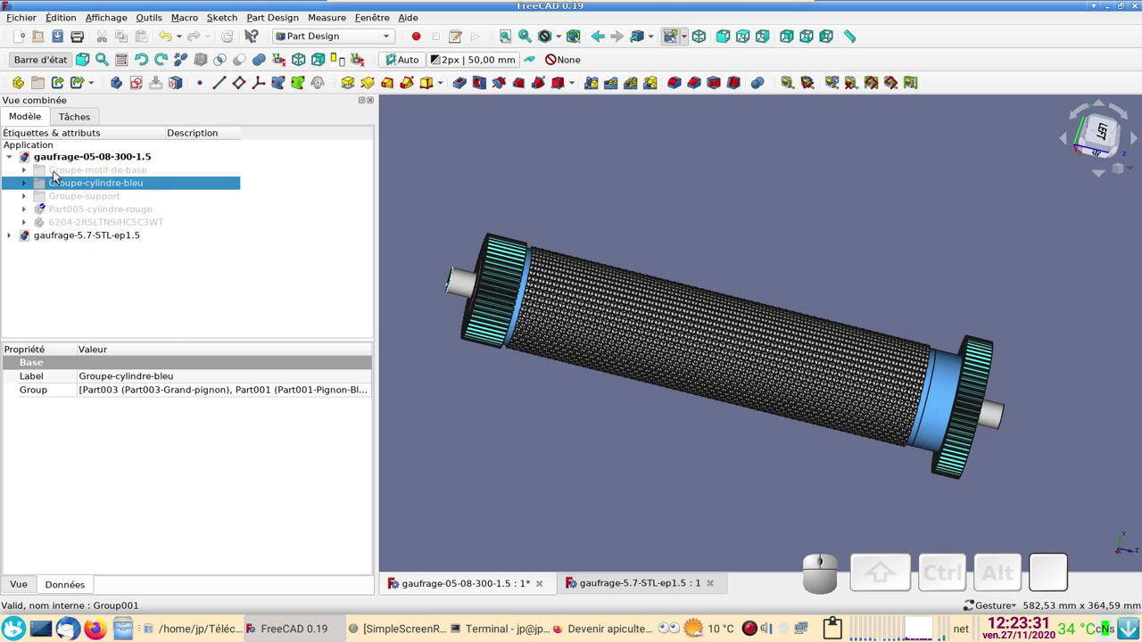
# - Show Groupe-support with the wooden base and the Part005-cylindre-rouge roller
pyautogui.click(58, 174)
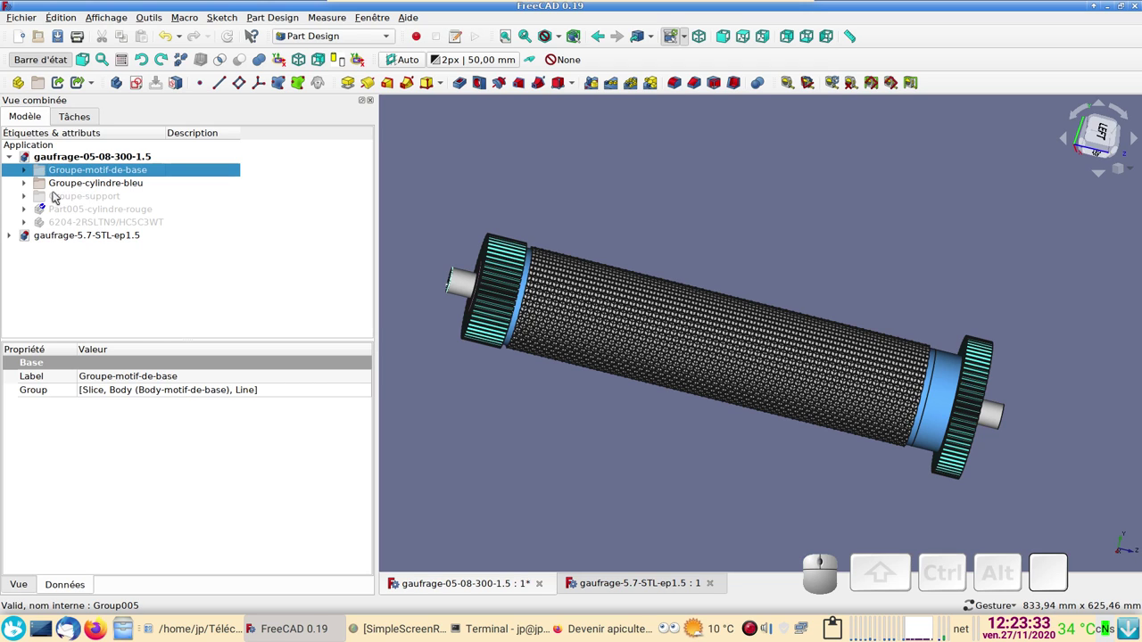
pyautogui.click(56, 197)
pyautogui.press('space')
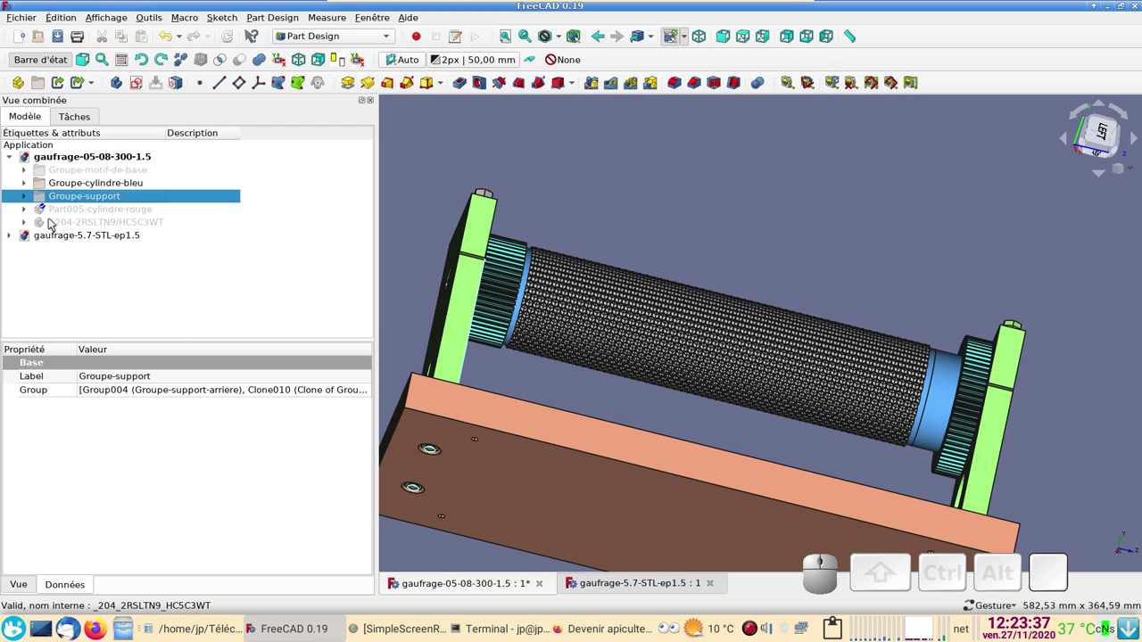
pyautogui.click(56, 212)
pyautogui.press('space')
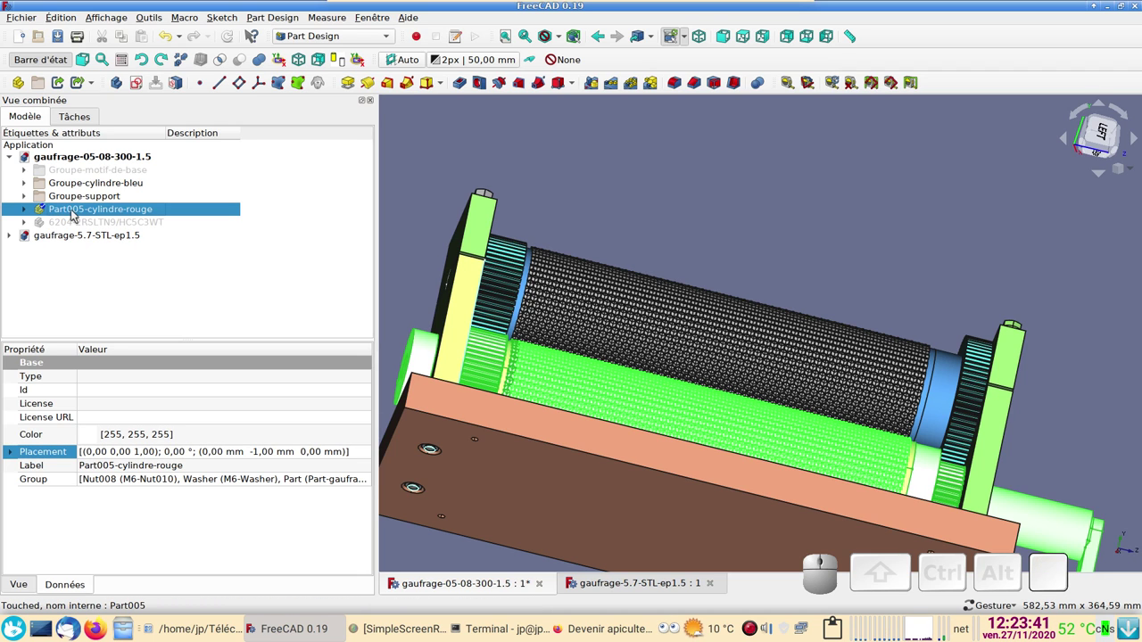
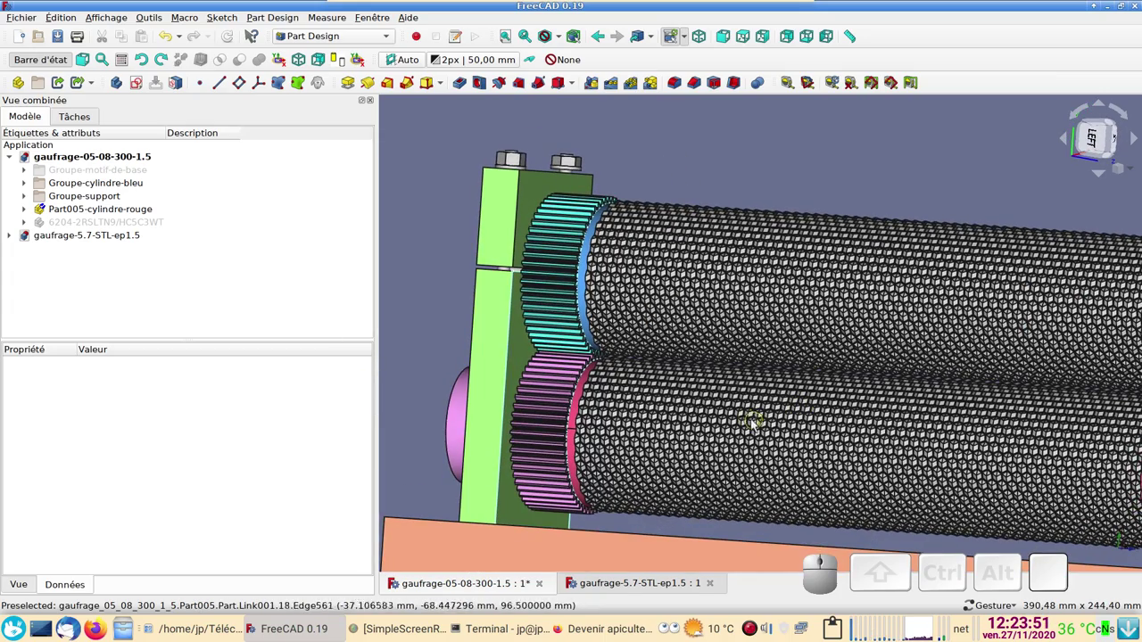
pyautogui.press('KP_6')
pyautogui.scroll(3)
pyautogui.moveTo(869, 407); pyautogui.dragTo(712, 379)
pyautogui.scroll(3)
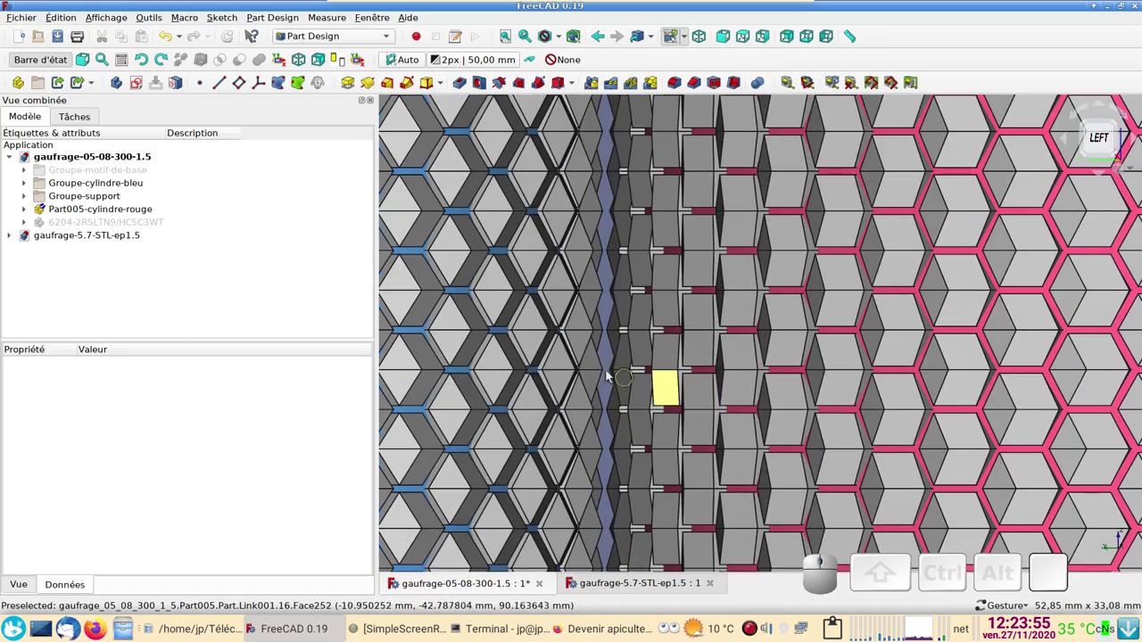
pyautogui.scroll(-3)
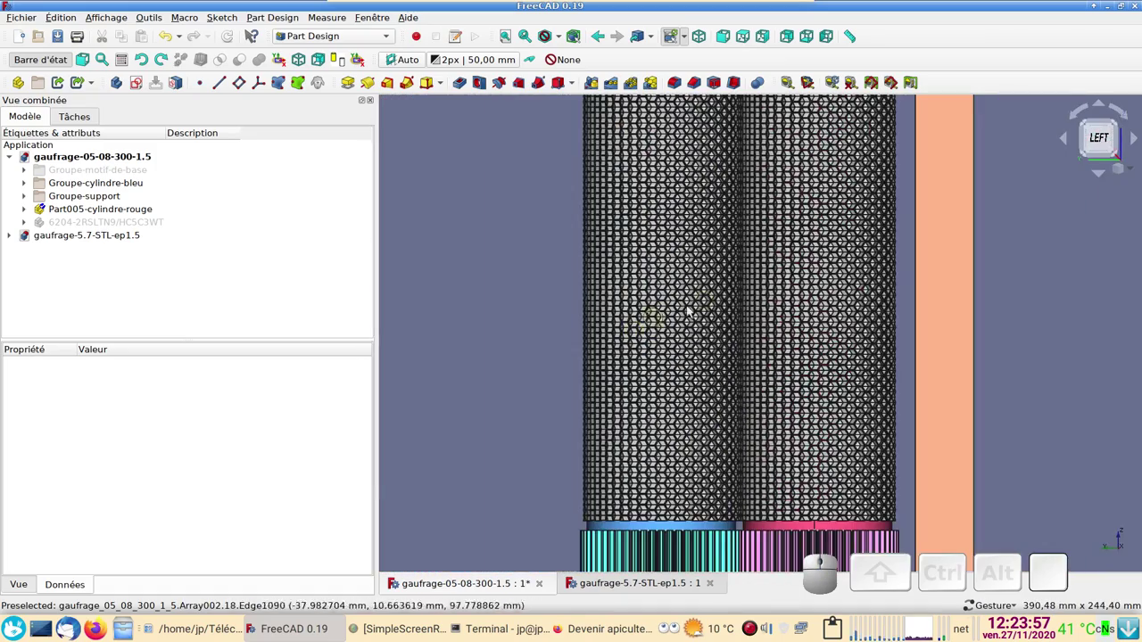
pyautogui.scroll(-3)
pyautogui.moveTo(997, 289); pyautogui.dragTo(853, 373)
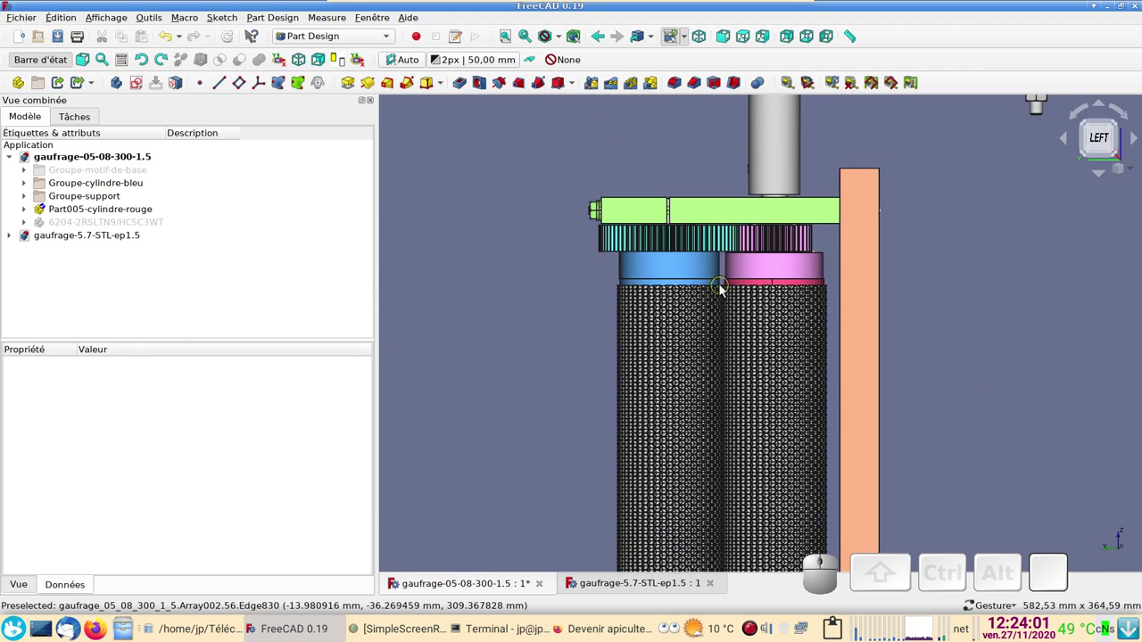
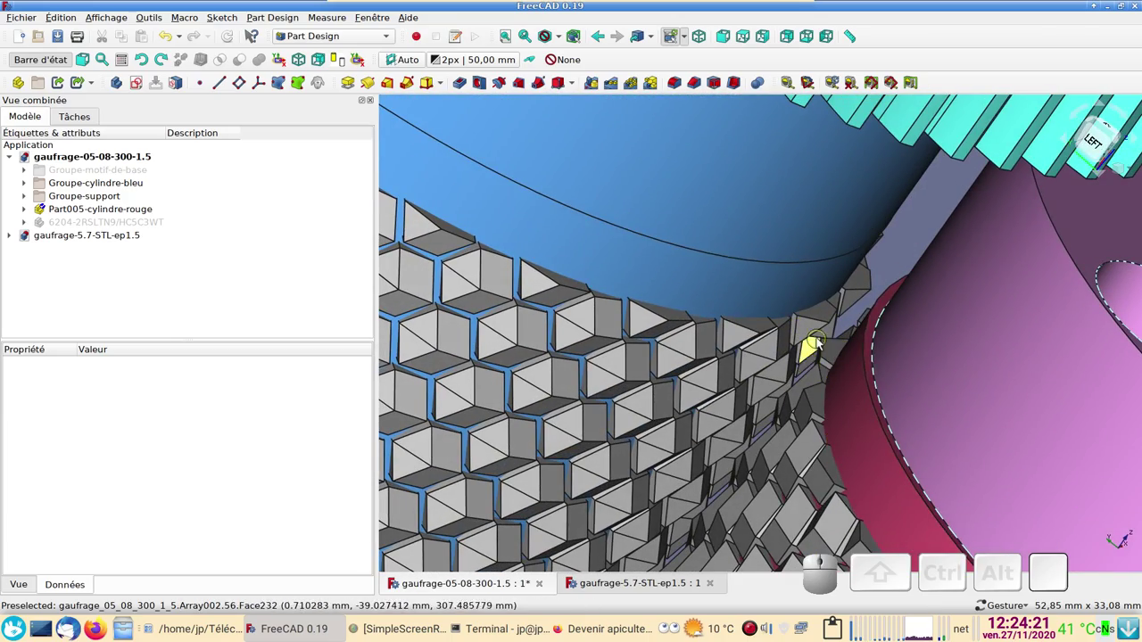
pyautogui.scroll(-3)
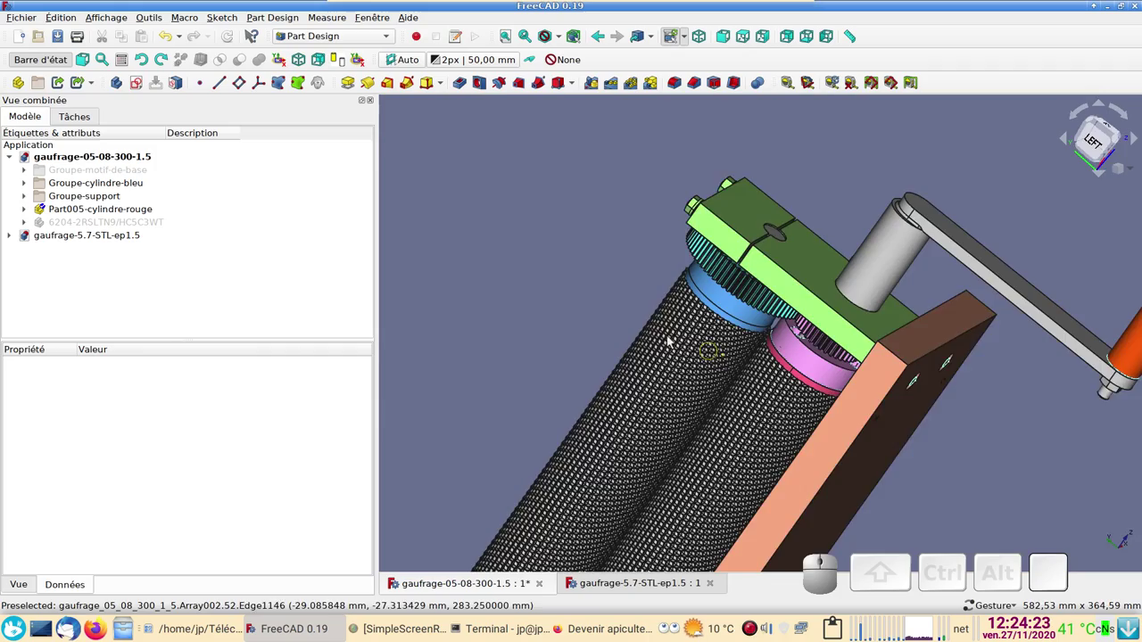
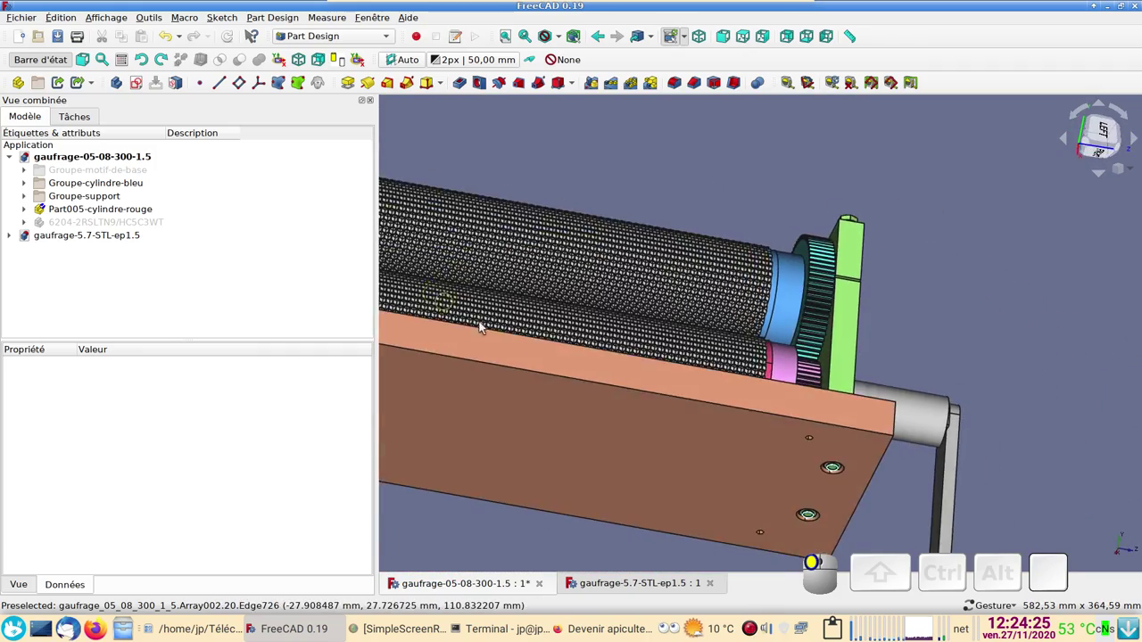
pyautogui.moveTo(659, 396); pyautogui.dragTo(634, 423)
pyautogui.press('KP_6')
pyautogui.scroll(-3)
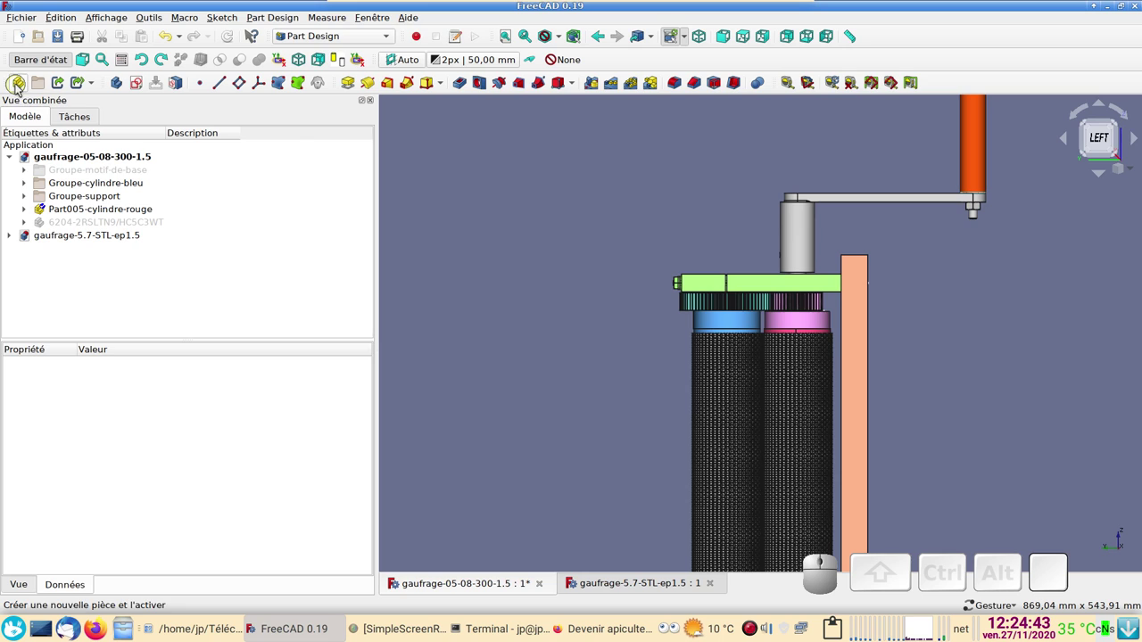
# - Inspect Part005-cylindre-rouge's Placement (offset -1 mm along Y) and close it unchanged
pyautogui.click(29, 214)
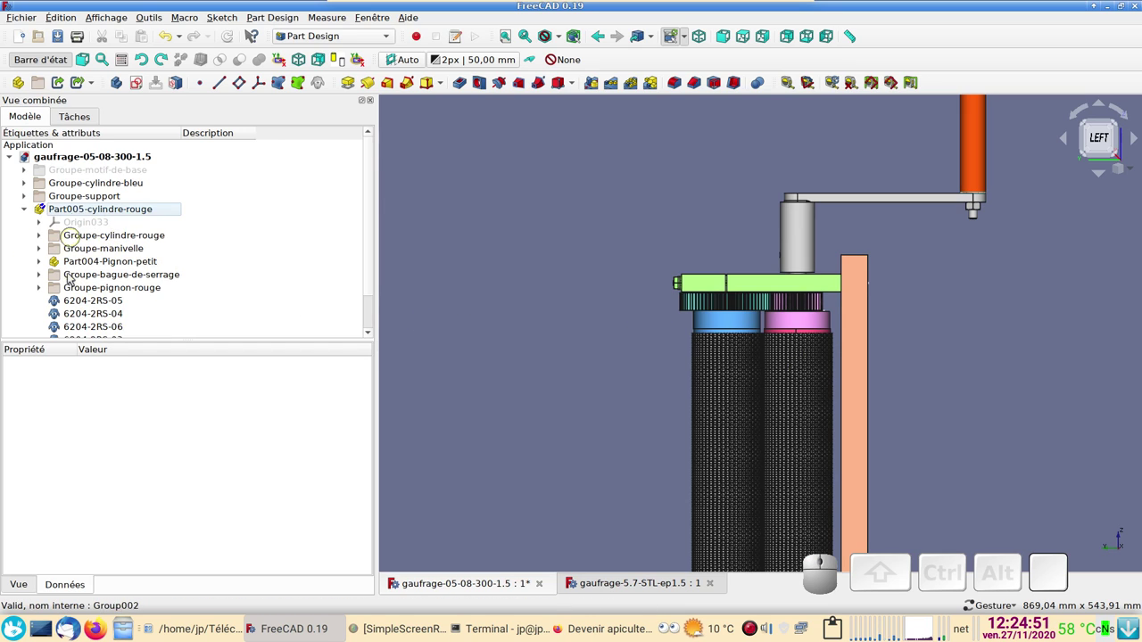
pyautogui.click(53, 218)
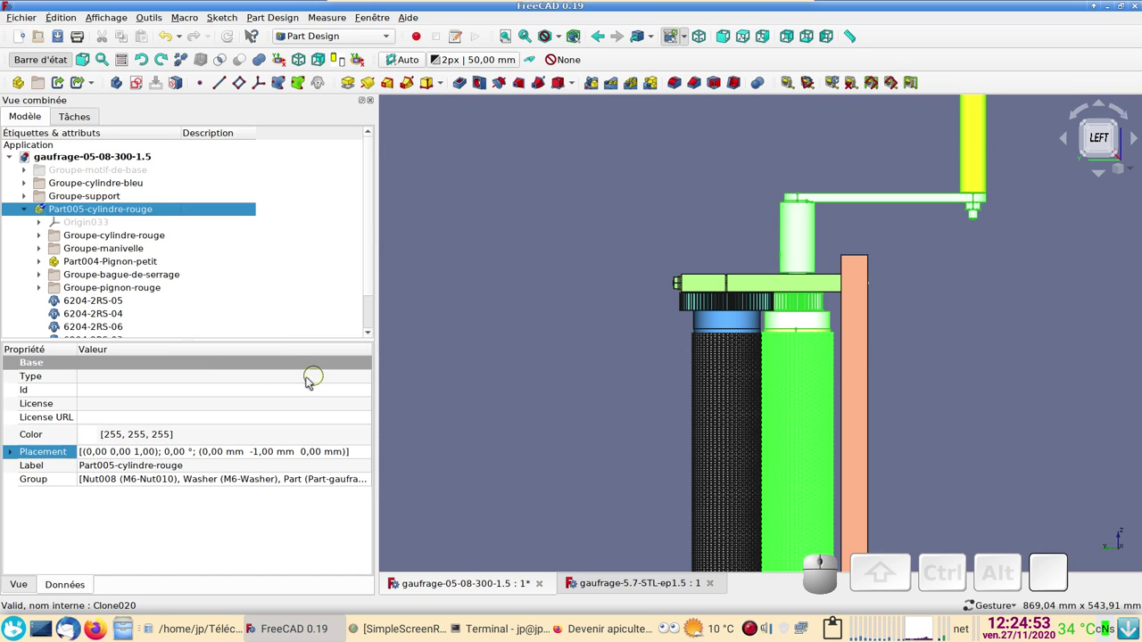
pyautogui.click(371, 457)
pyautogui.click(371, 457)
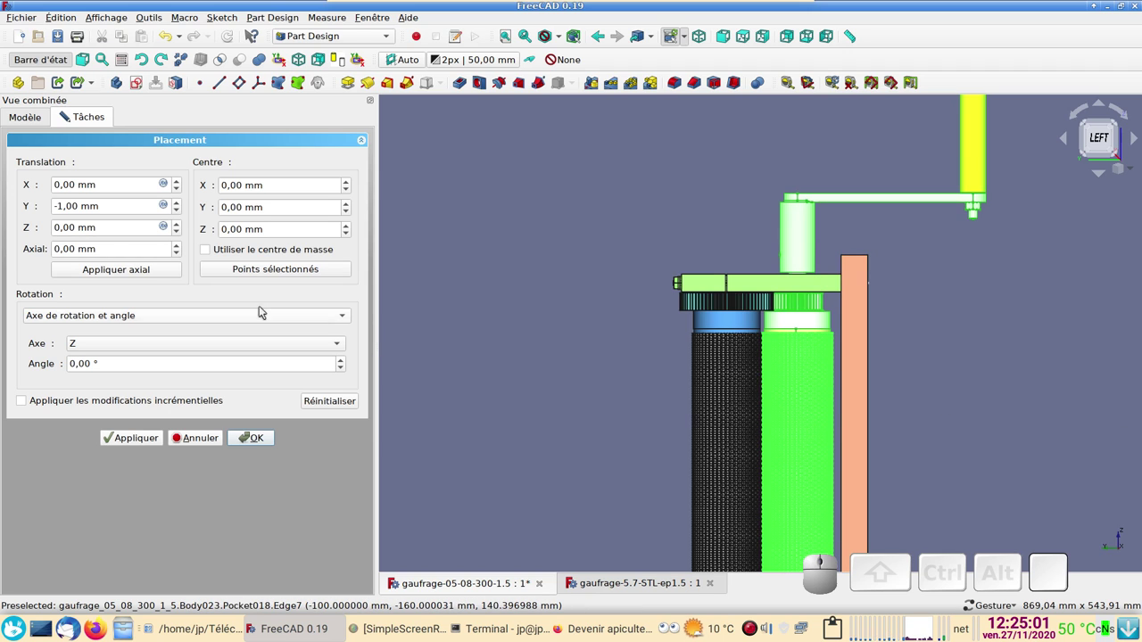
pyautogui.click(211, 436)
# - Orbit to view the whole embossing machine at an angle
pyautogui.moveTo(579, 239); pyautogui.dragTo(811, 281)
pyautogui.moveTo(1031, 260); pyautogui.dragTo(769, 368)
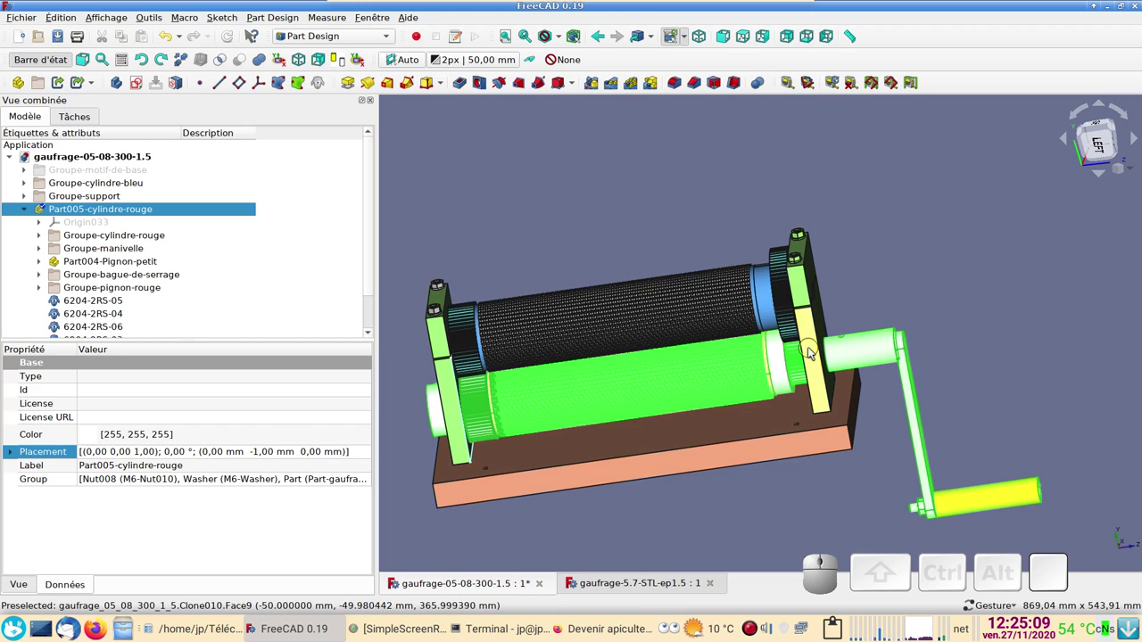
# - Inspect the front side support and reframe the whole machine in view
pyautogui.click(812, 351)
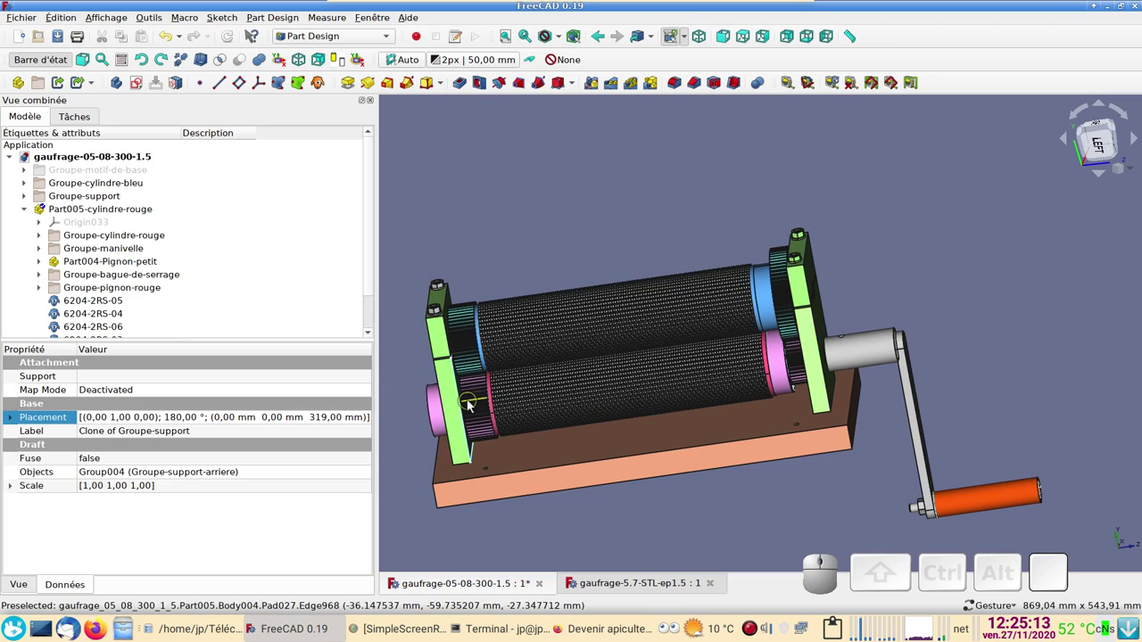
pyautogui.click(494, 240)
pyautogui.moveTo(598, 441); pyautogui.dragTo(690, 474)
pyautogui.scroll(-3)
pyautogui.moveTo(967, 401); pyautogui.dragTo(456, 316)
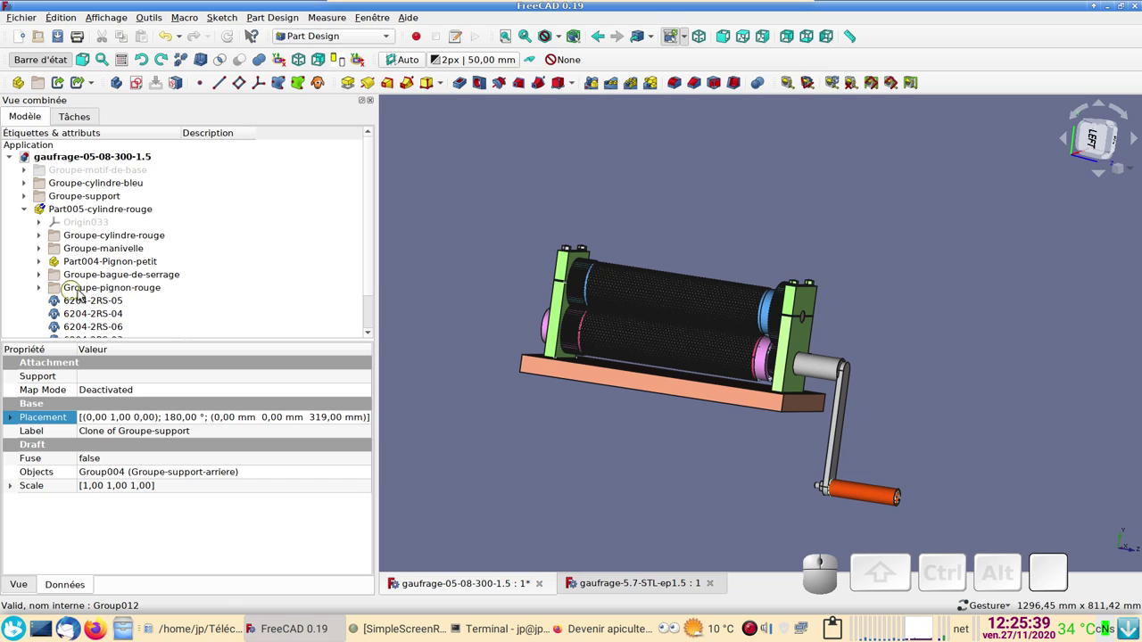
# - Collapse Part005-cylindre-rouge, clear the selection and turn the machine face-on
pyautogui.click(30, 212)
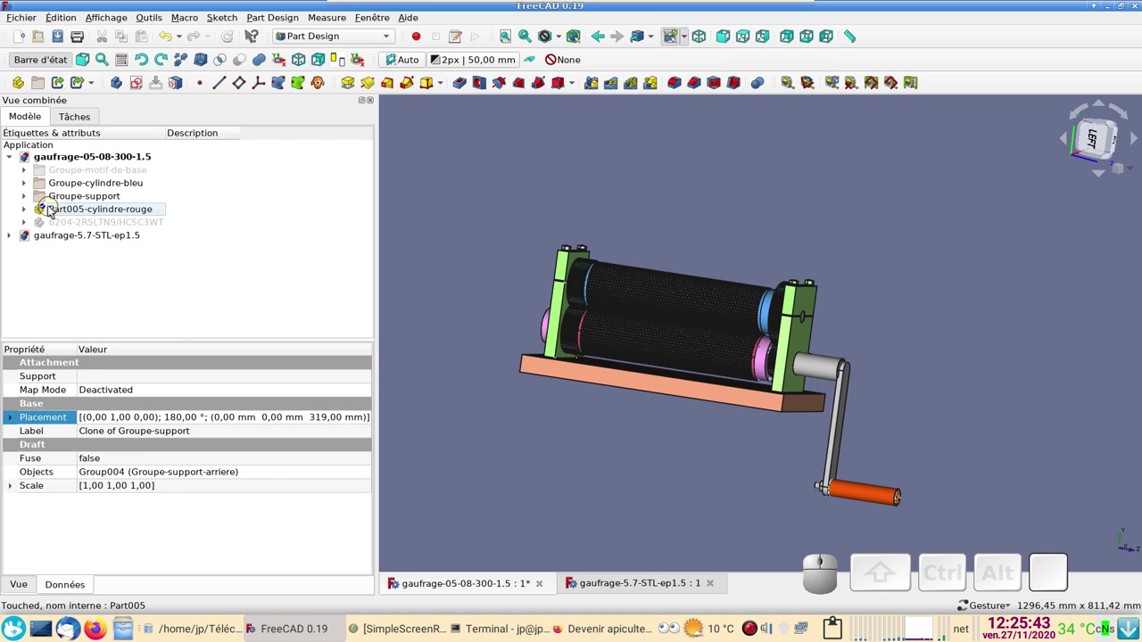
pyautogui.click(53, 209)
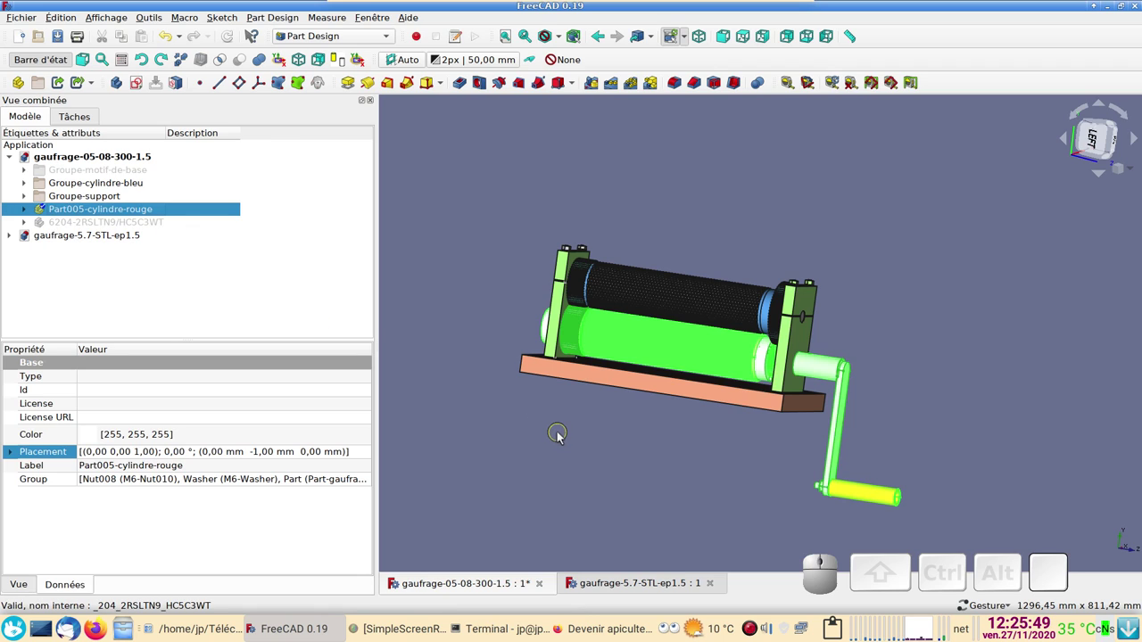
pyautogui.moveTo(684, 447); pyautogui.dragTo(678, 501)
pyautogui.scroll(3)
pyautogui.moveTo(666, 503); pyautogui.dragTo(717, 455)
pyautogui.click(717, 455)
pyautogui.moveTo(677, 477); pyautogui.dragTo(726, 452)
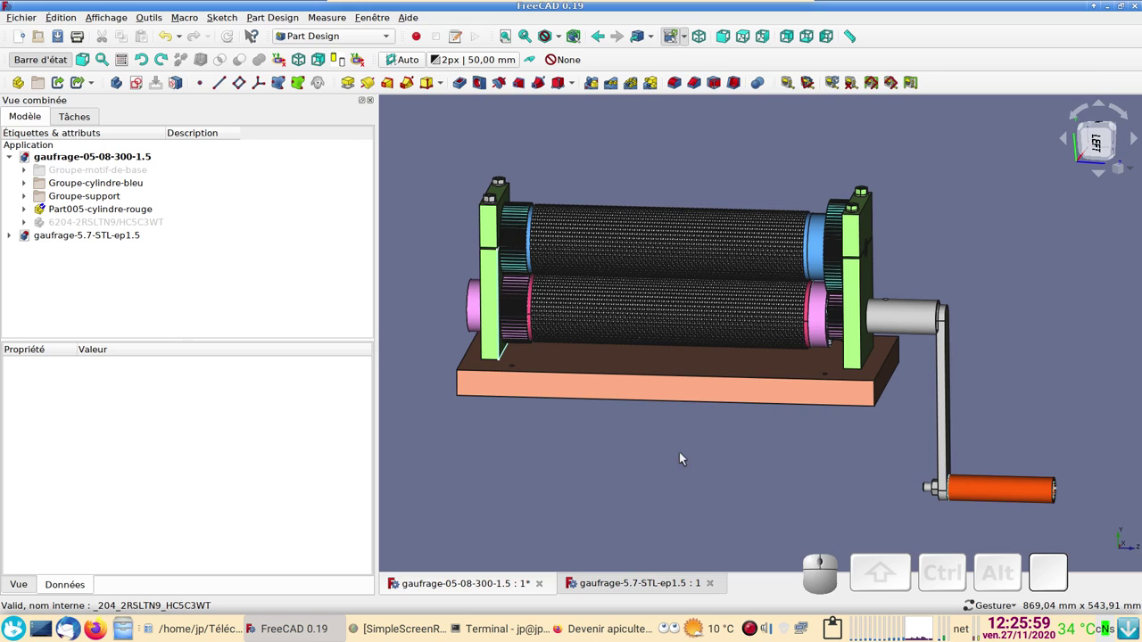
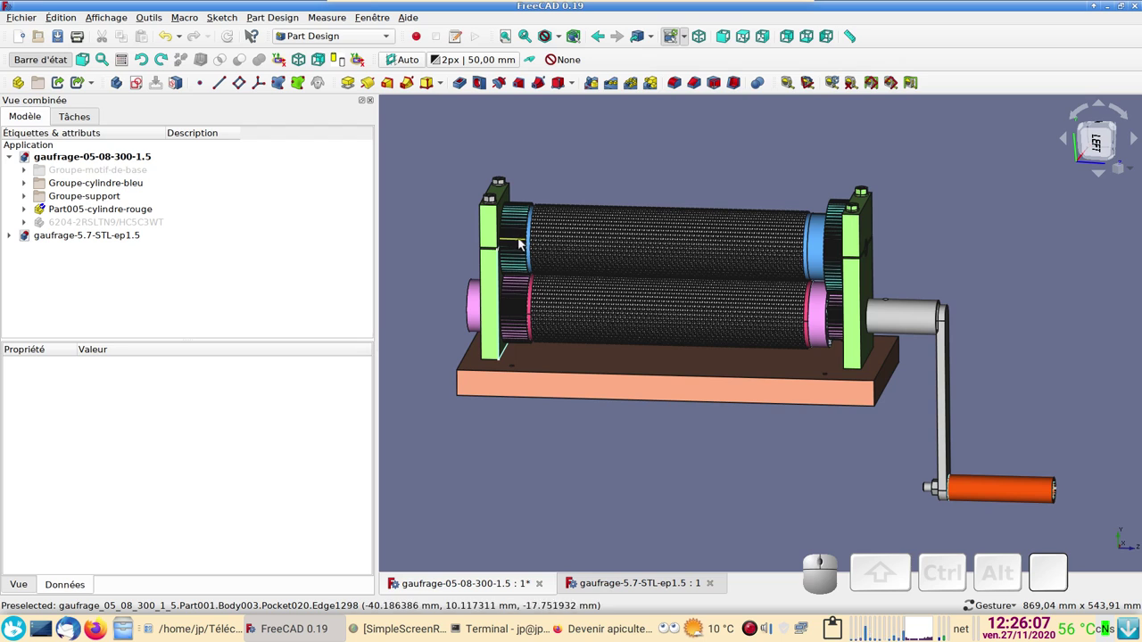
# - Choose Mesh Design from the workbench list and reselect the red roller
pyautogui.click(327, 38)
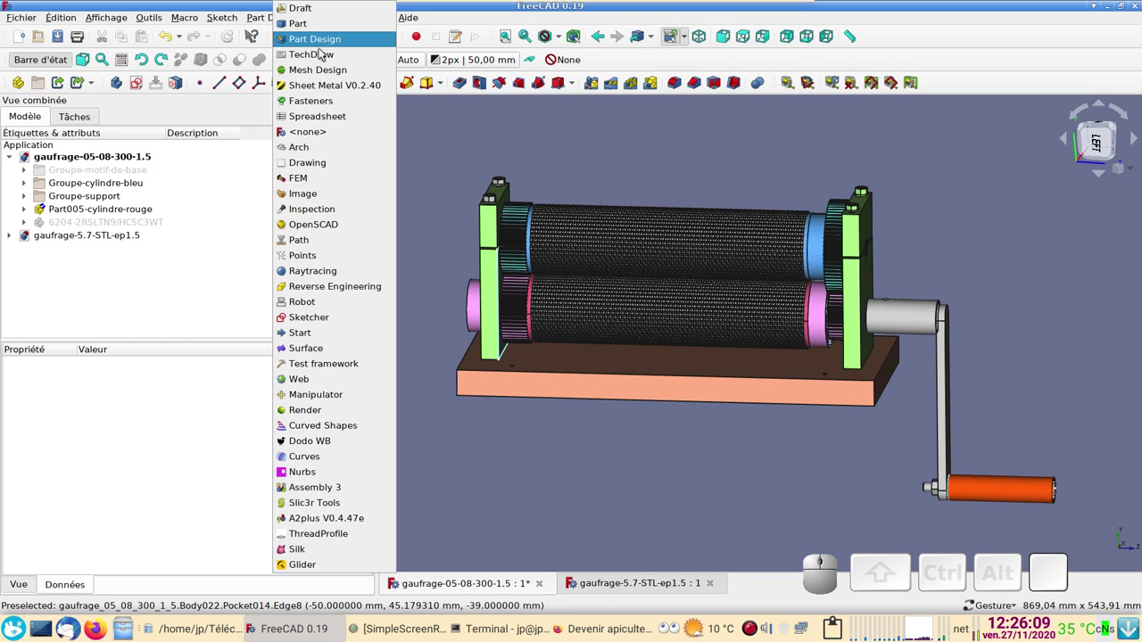
pyautogui.click(329, 68)
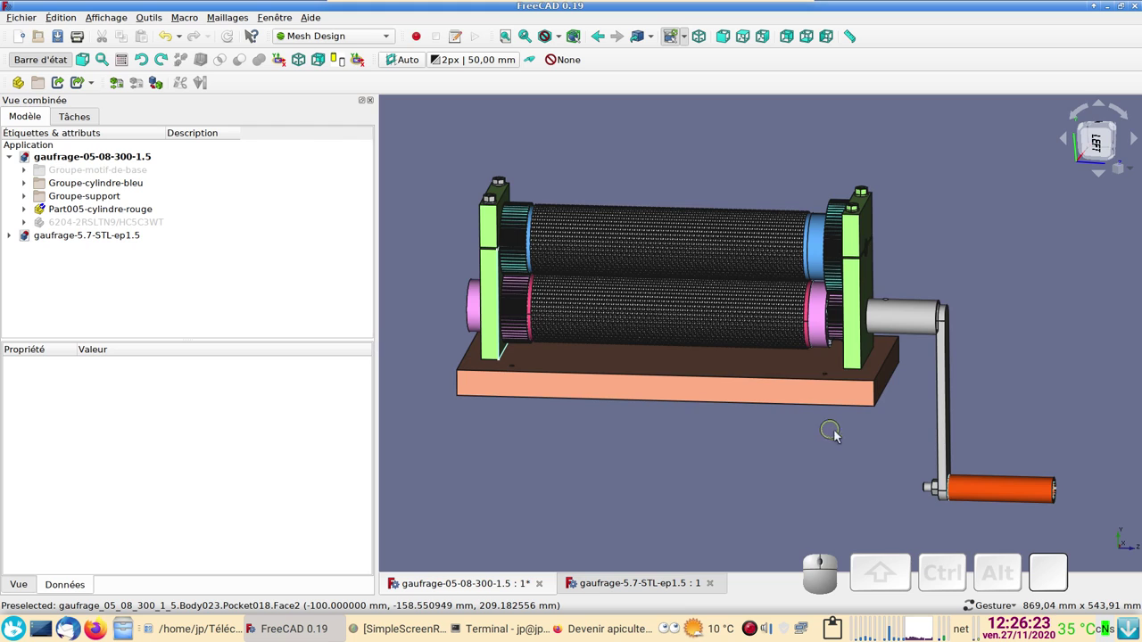
pyautogui.click(840, 434)
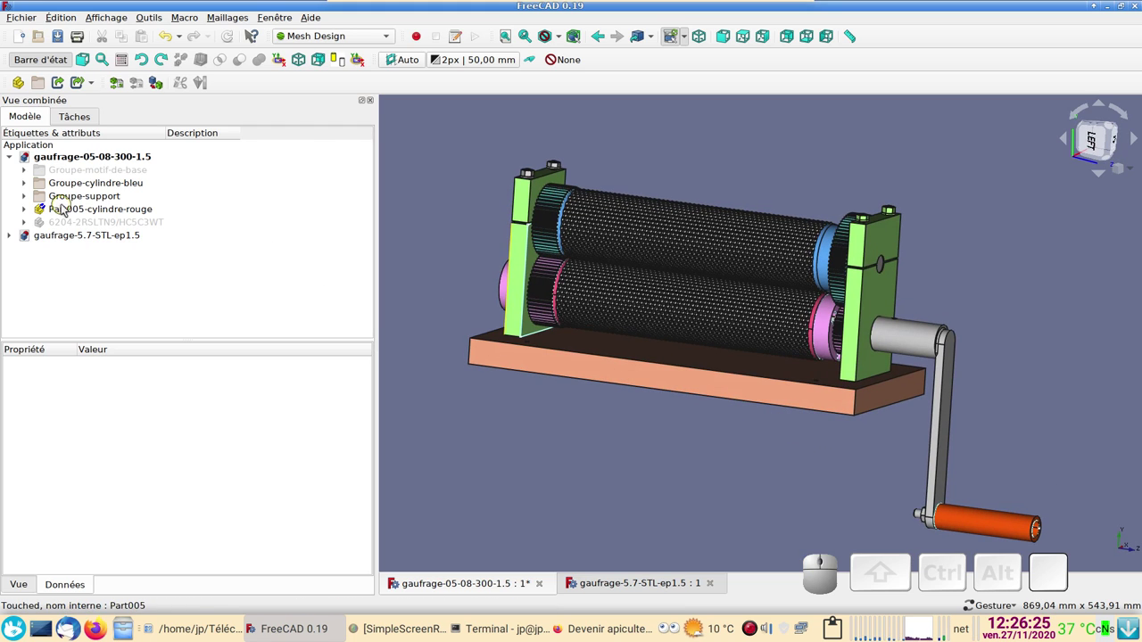